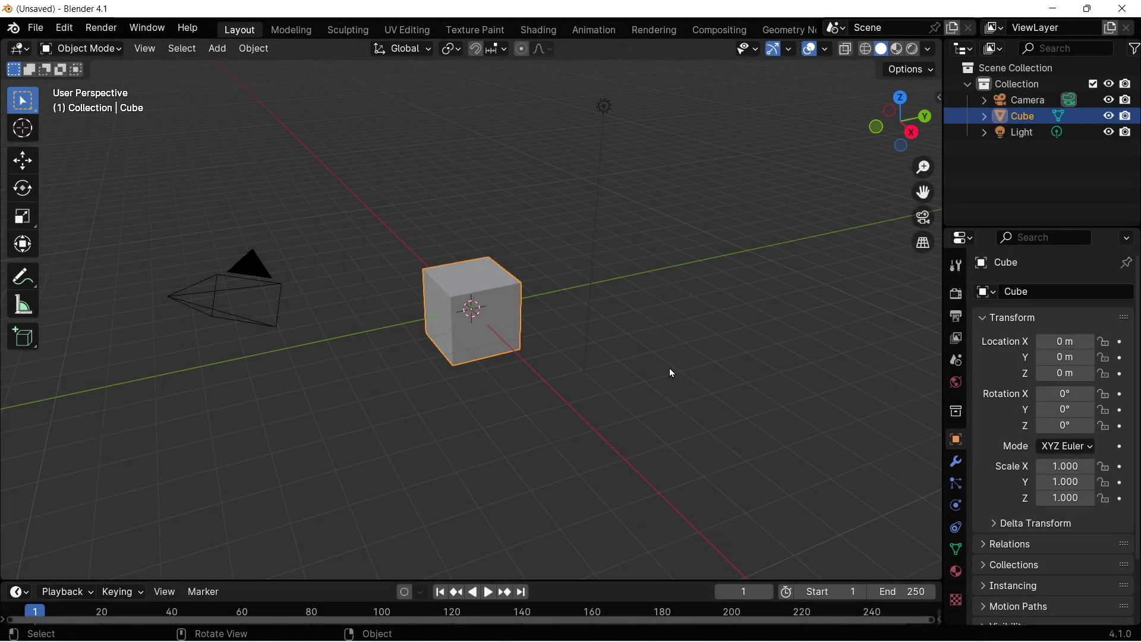
Select everything and delete the default cube, camera and light.
{"action": "key", "text": "a"}
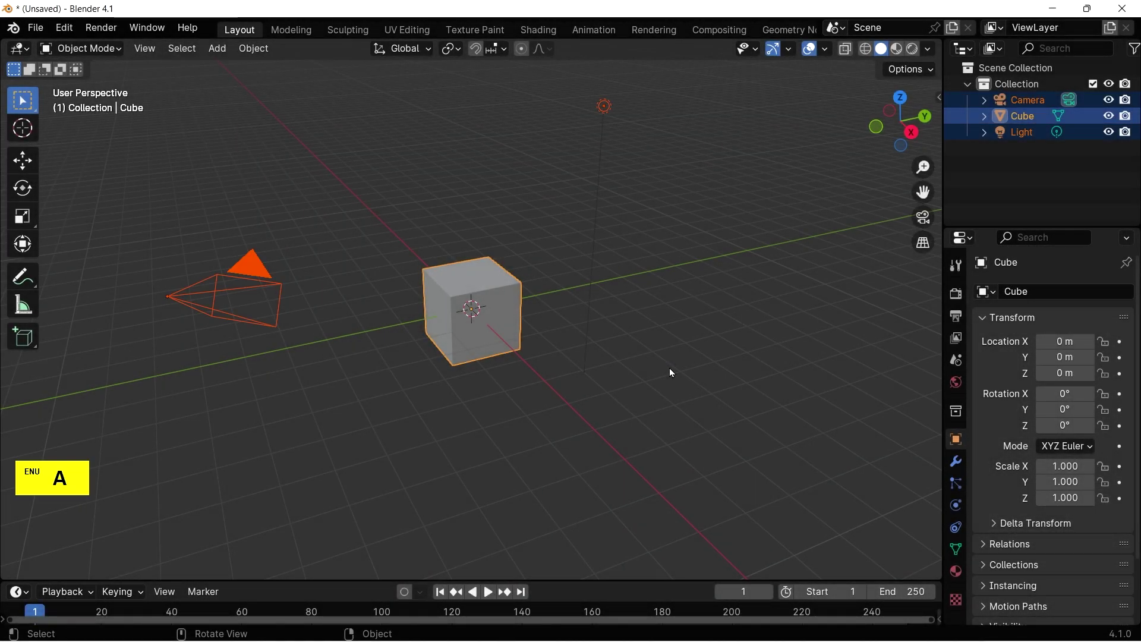
{"action": "key", "text": "Delete"}
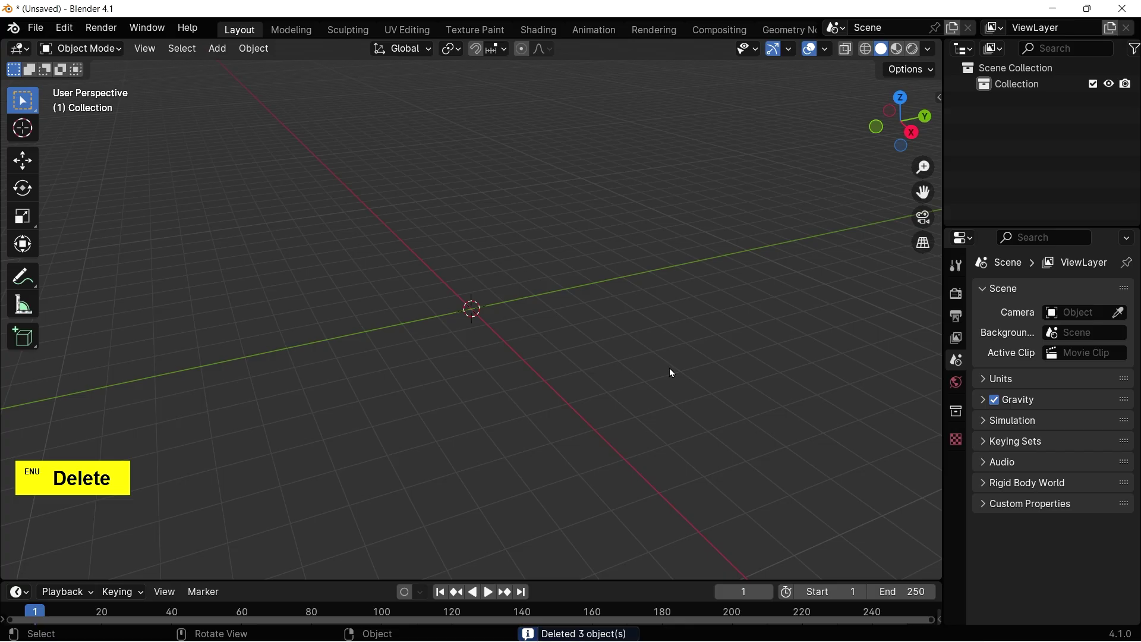
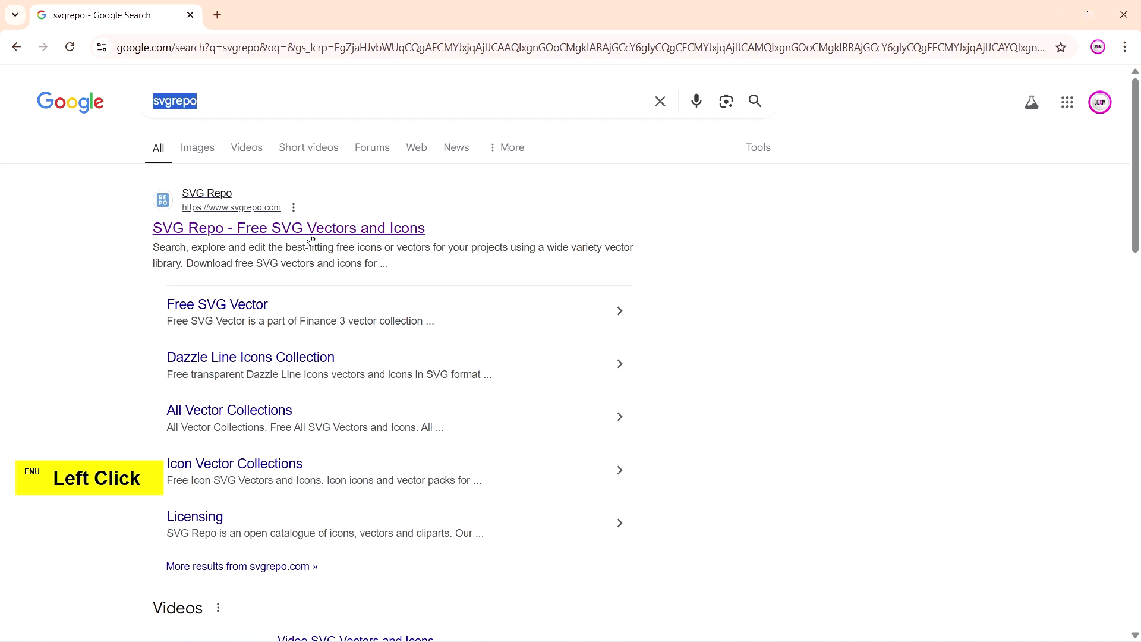
Search svgrepo.com for 'google' and filter the results to multicolour vectors.
{"action": "left_click", "coordinate": [346, 238]}
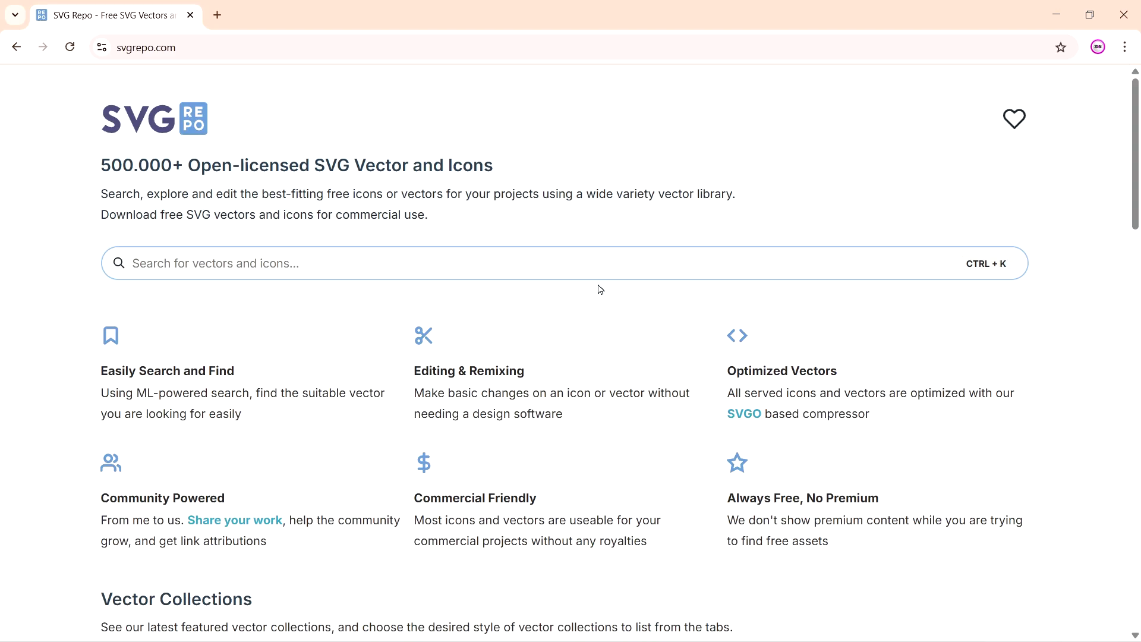
{"action": "left_click", "coordinate": [556, 267]}
{"action": "key", "text": "Left"}
{"action": "key", "text": "Return"}
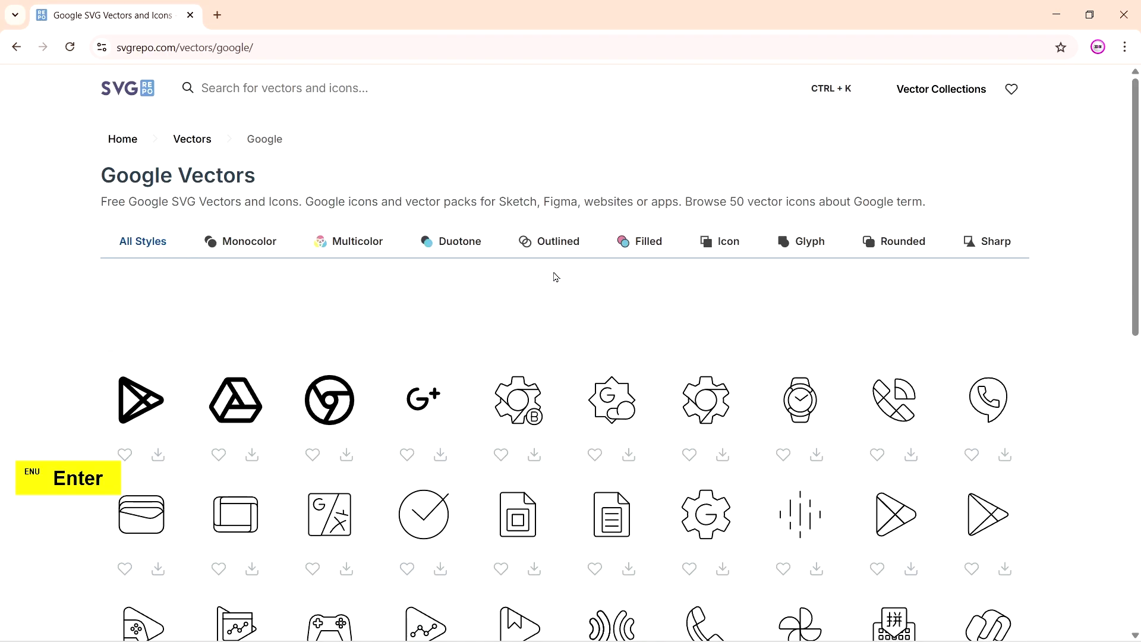
{"action": "left_click", "coordinate": [366, 241]}
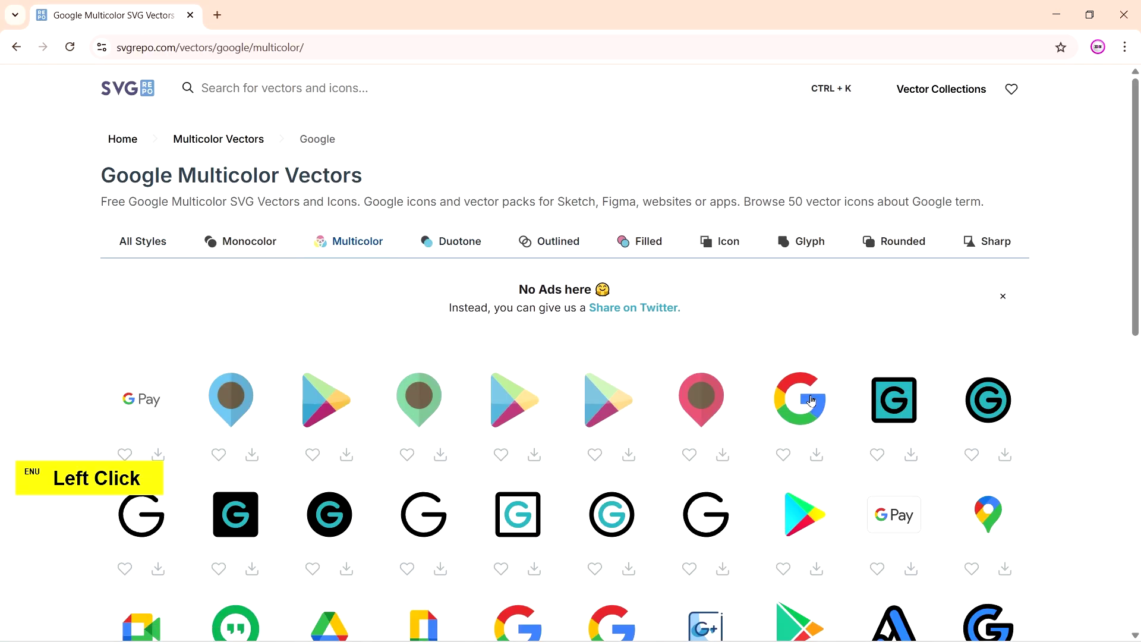
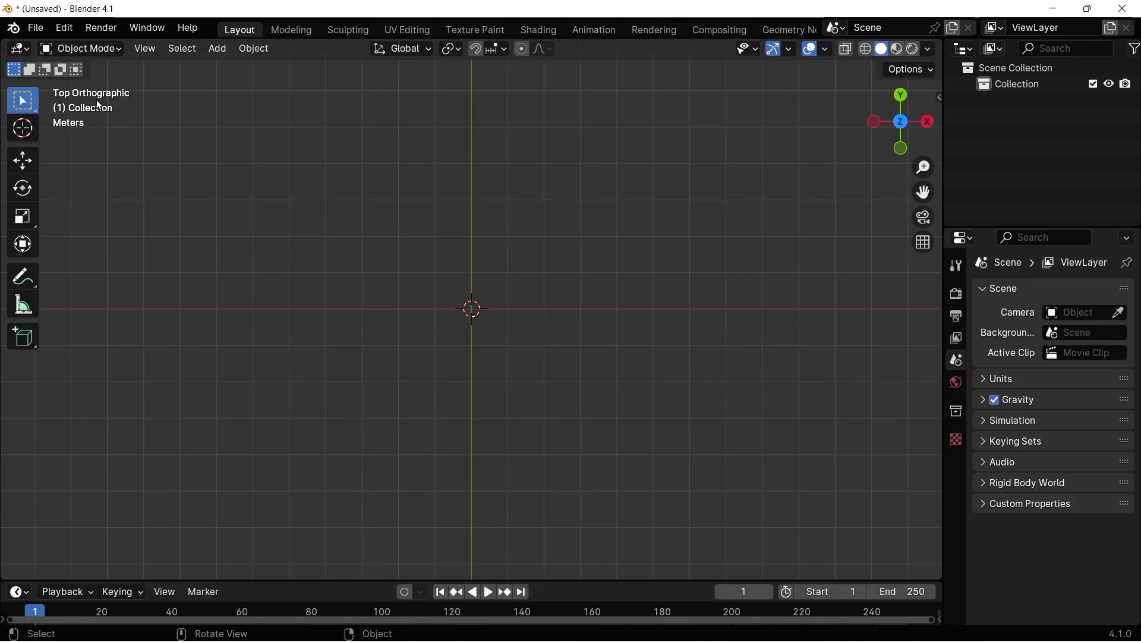
Import the downloaded google-color SVG from Downloads as four fill curves.
{"action": "left_click", "coordinate": [35, 33]}
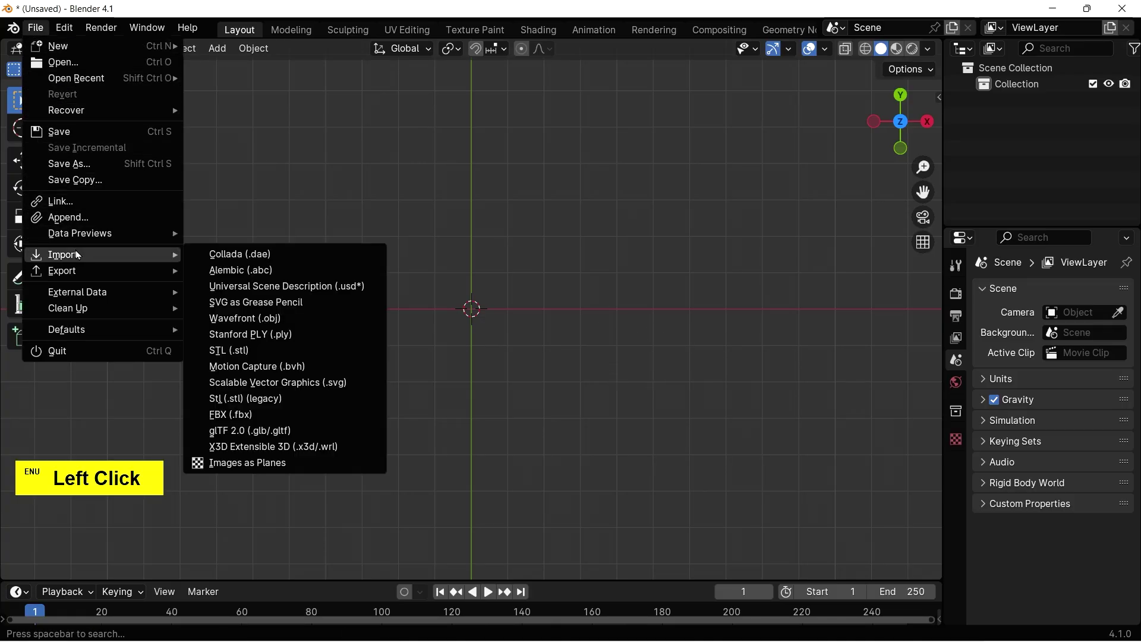
{"action": "left_click", "coordinate": [284, 388]}
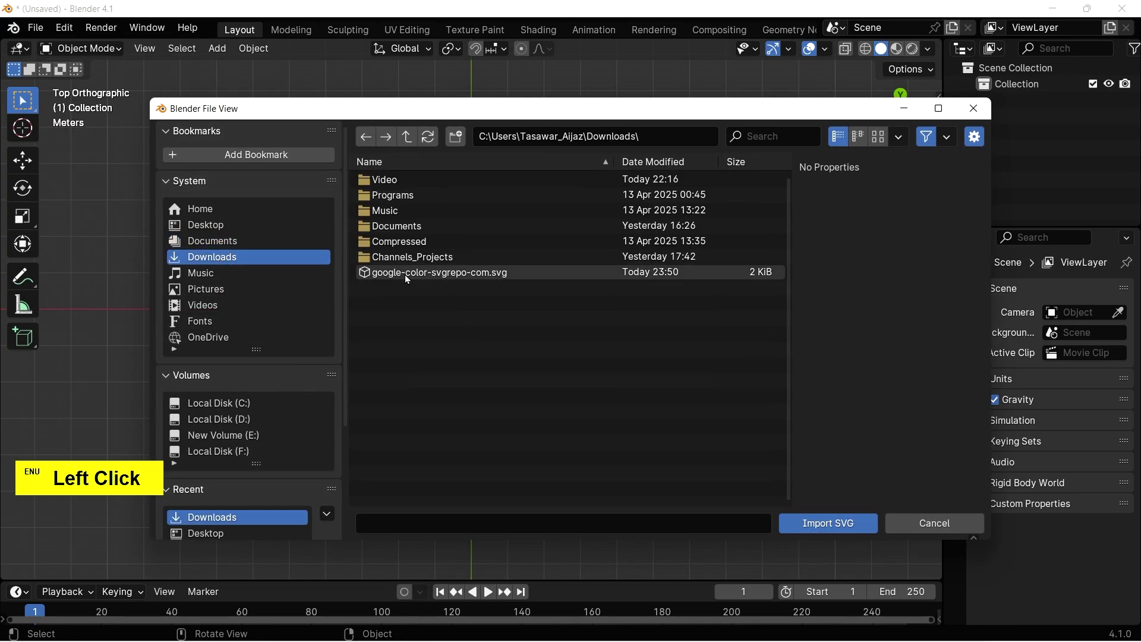
{"action": "left_click", "coordinate": [407, 277]}
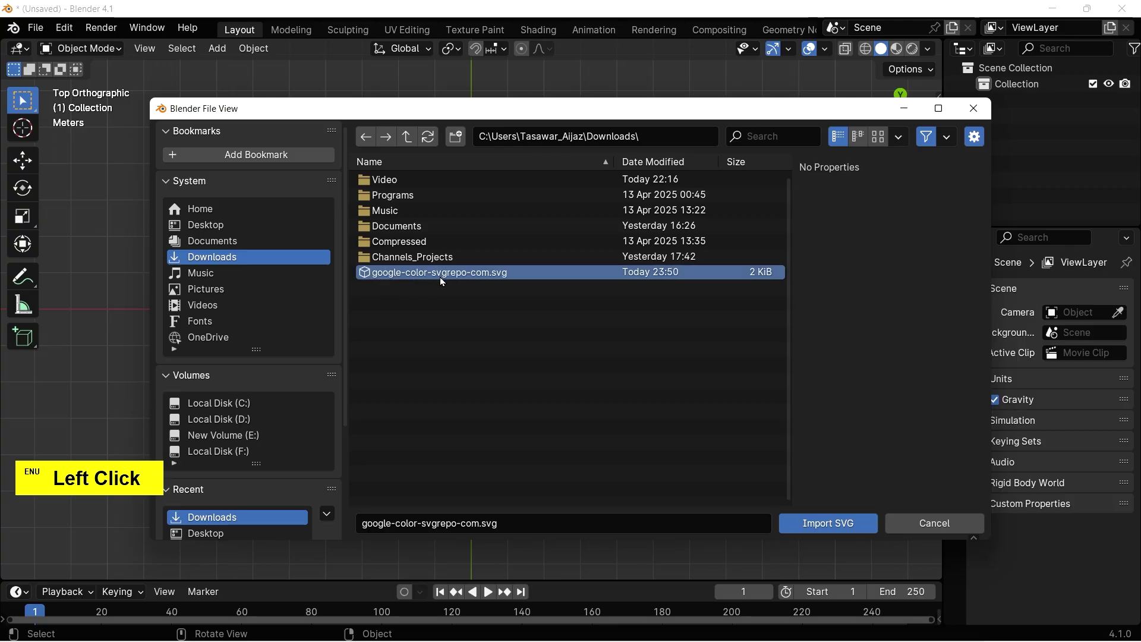
{"action": "double_click", "coordinate": [444, 276]}
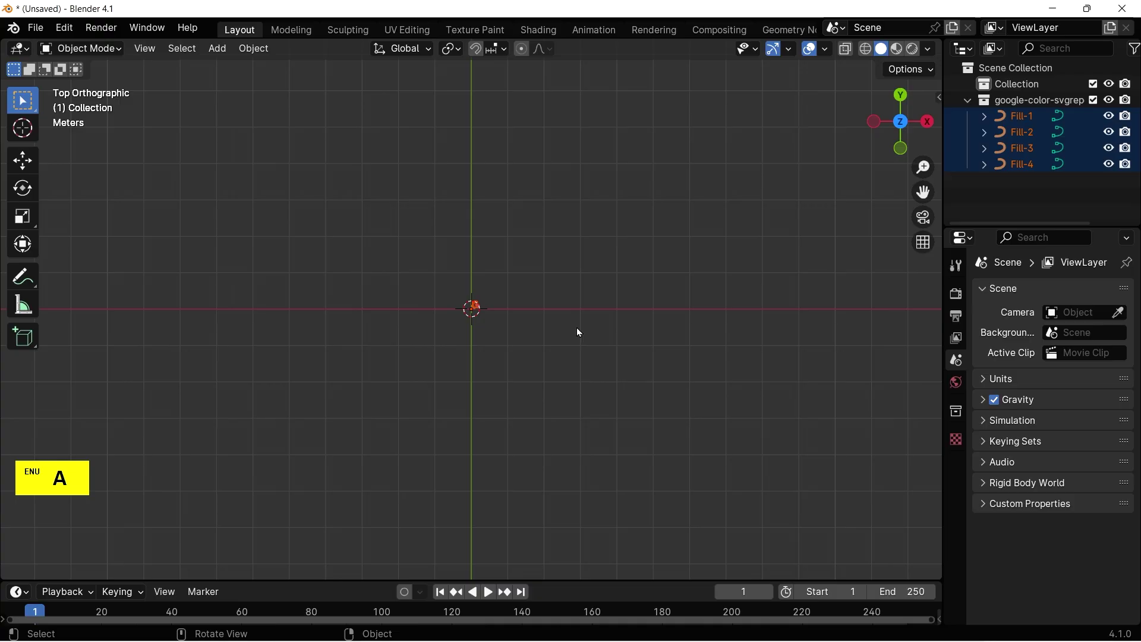
Scale the imported logo pieces up about 20x so the G is clearly visible.
{"action": "key", "text": "s"}
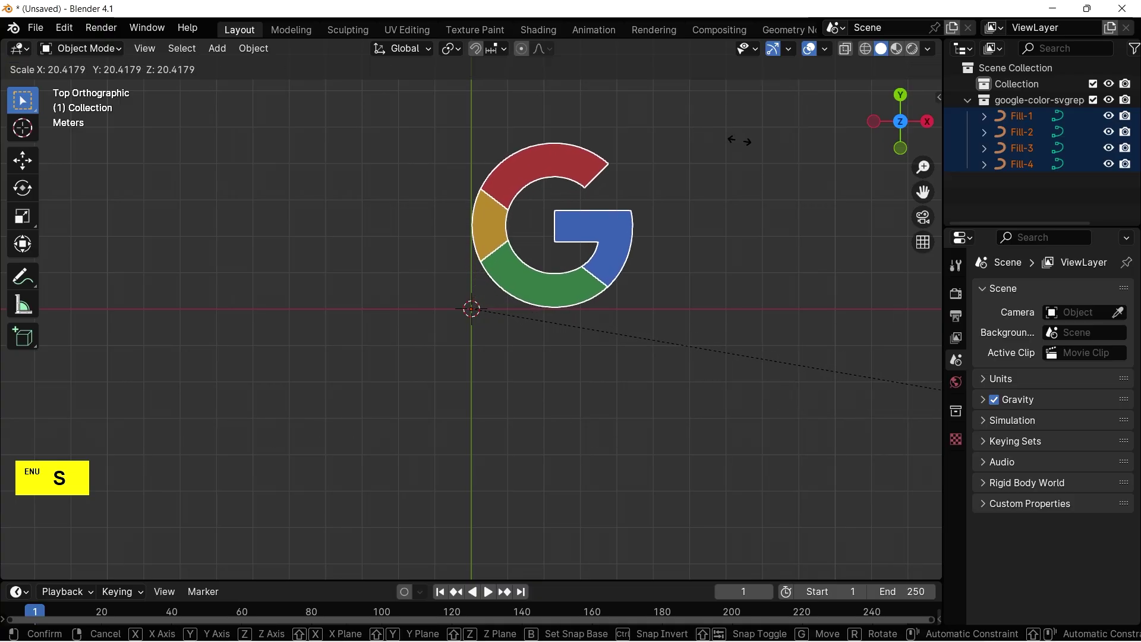
{"action": "left_click", "coordinate": [743, 151]}
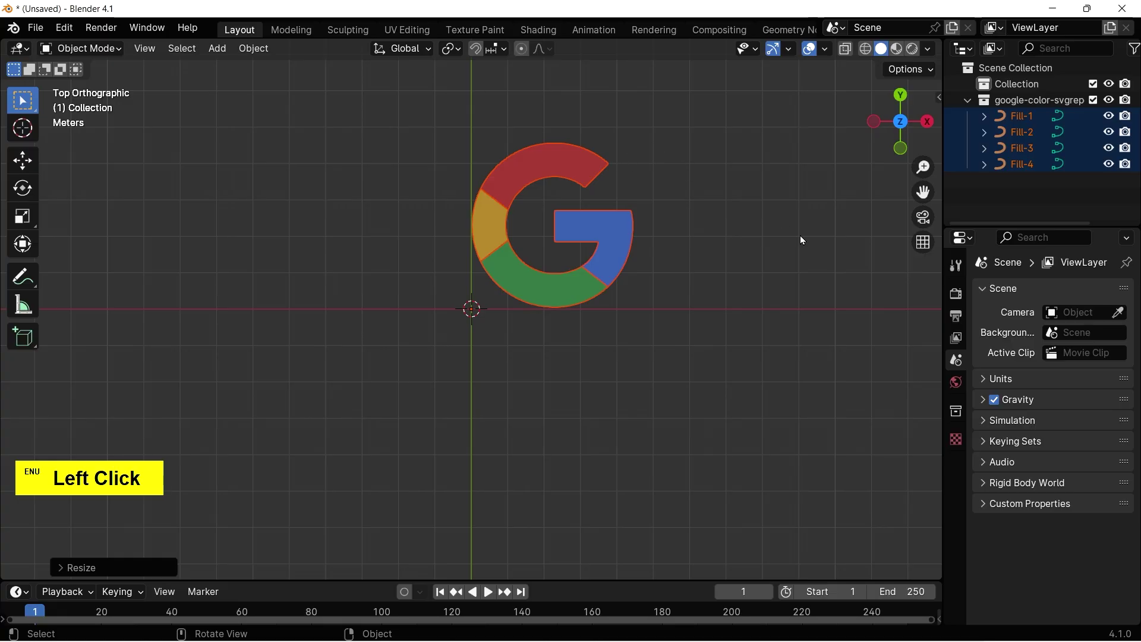
{"action": "left_click", "coordinate": [770, 272]}
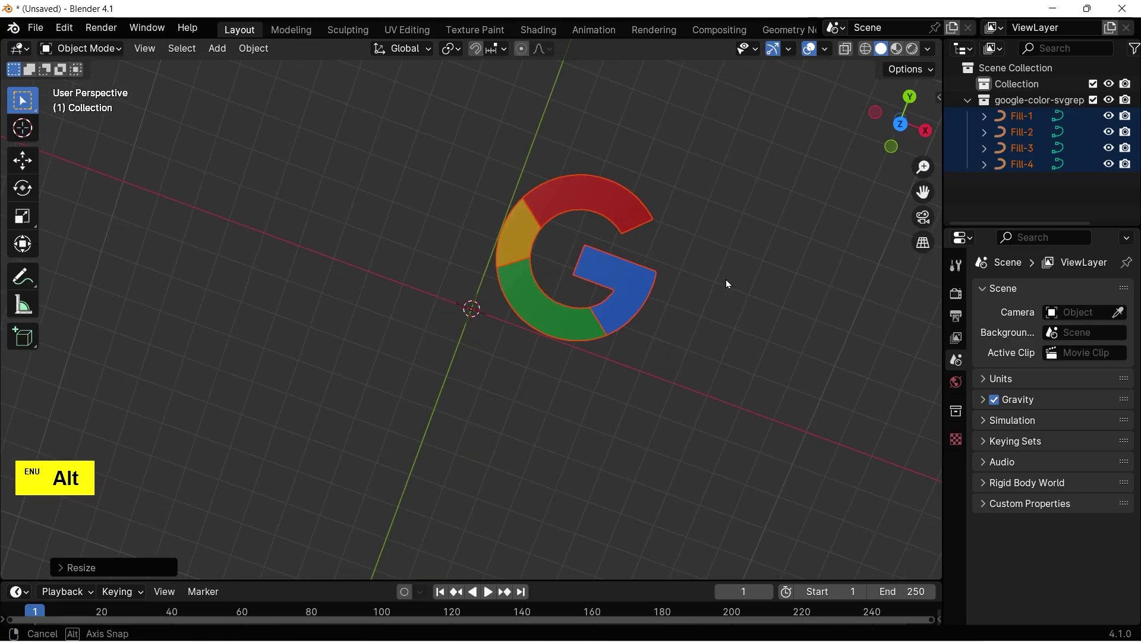
{"action": "left_click", "coordinate": [743, 319]}
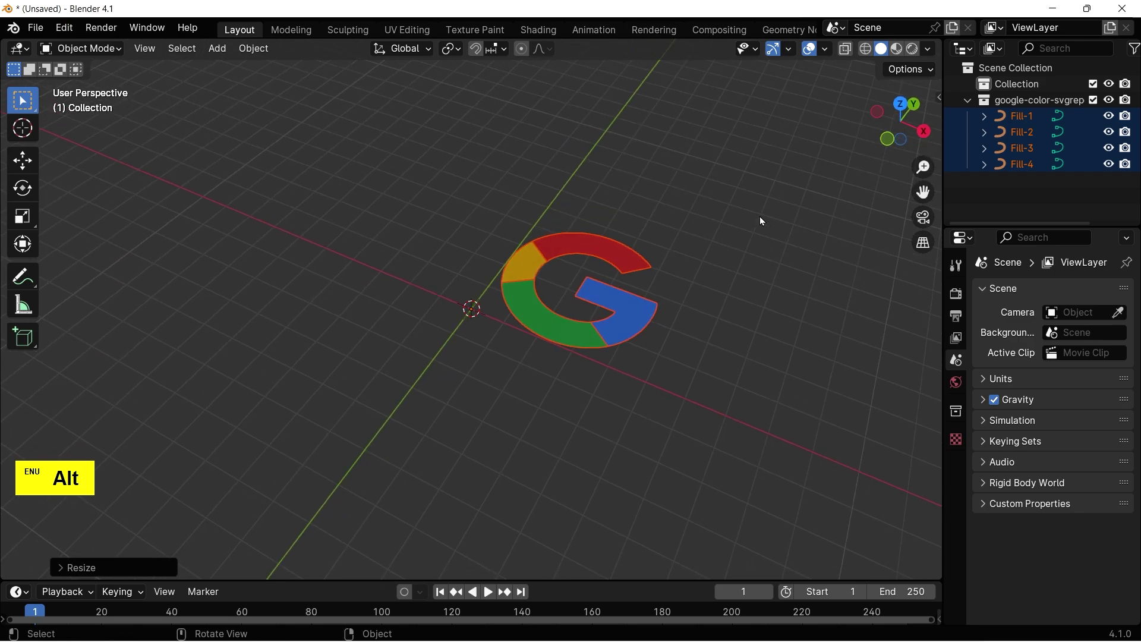
From the right view rotate the G 90 degrees to stand upright, then deselect it.
{"action": "key", "text": "3"}
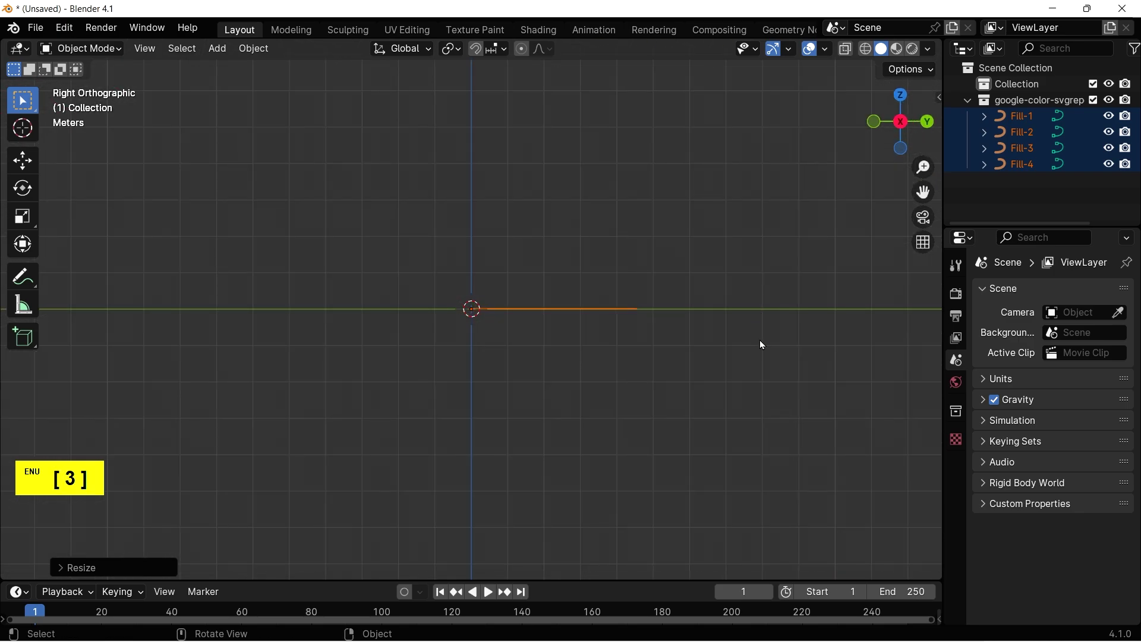
{"action": "key", "text": "3"}
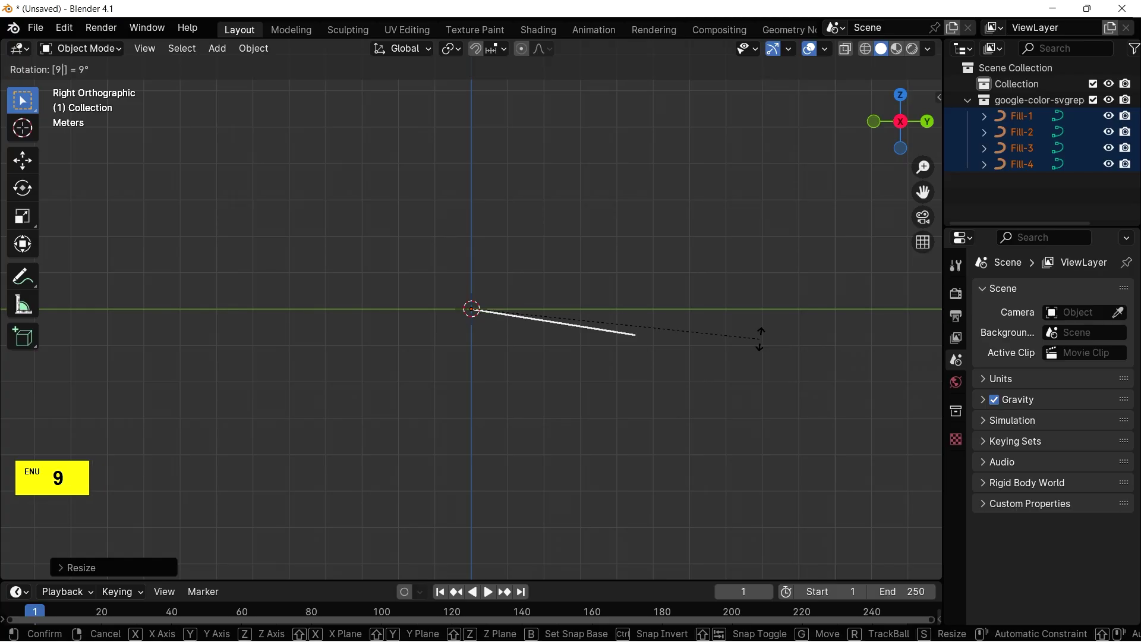
{"action": "key", "text": "-"}
{"action": "left_click", "coordinate": [762, 343]}
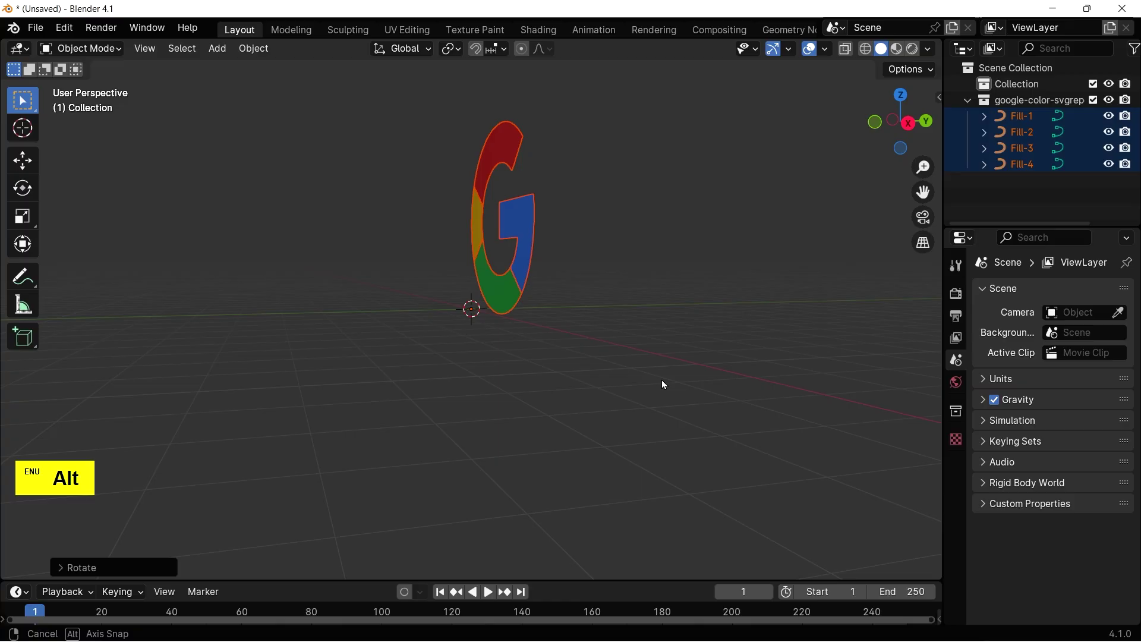
{"action": "scroll", "scroll_direction": "down", "scroll_amount": 3}
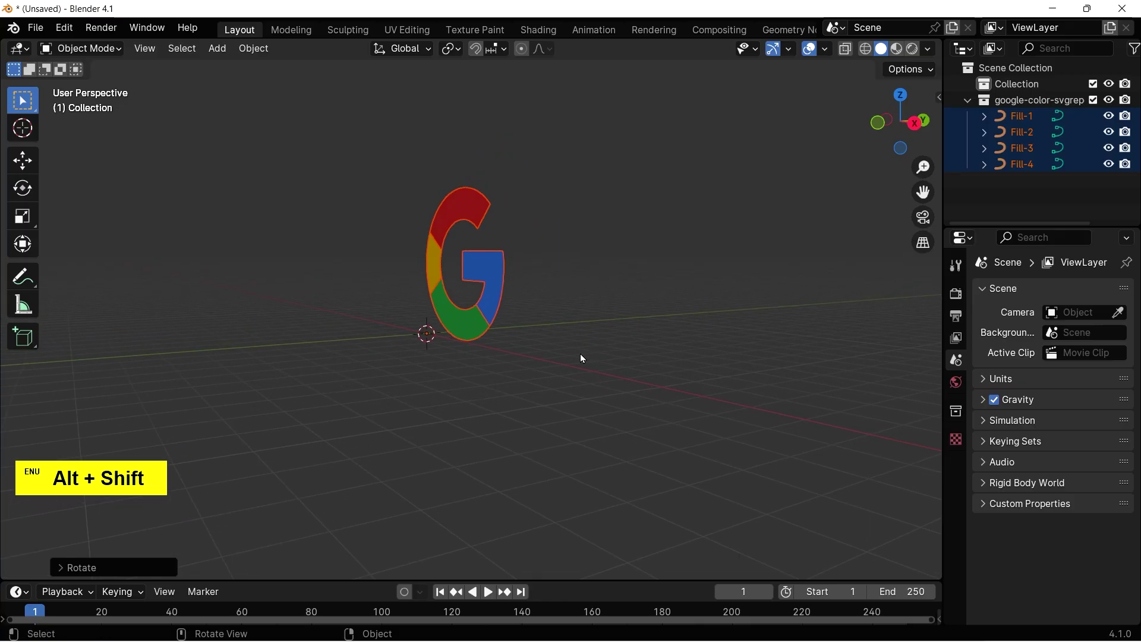
{"action": "left_click", "coordinate": [574, 361]}
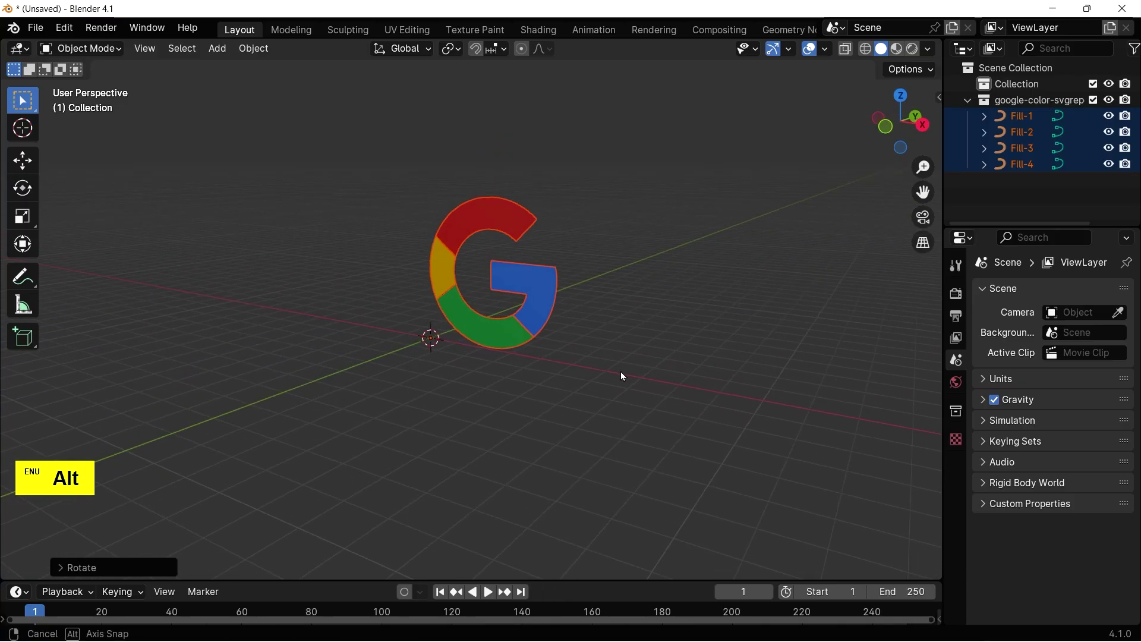
{"action": "left_click", "coordinate": [622, 375]}
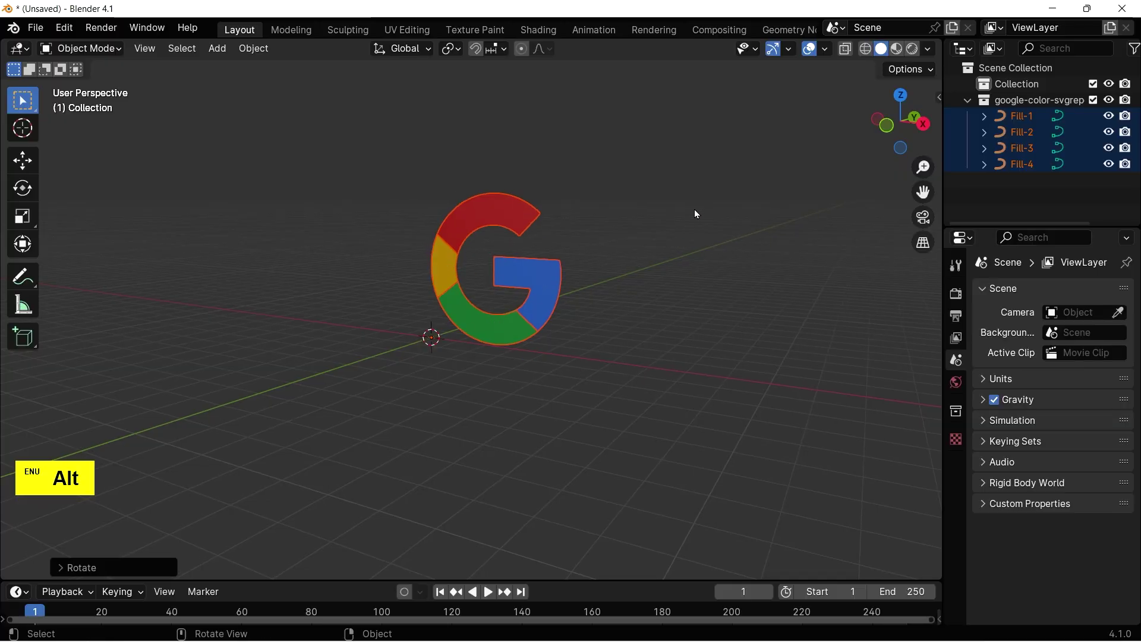
{"action": "left_click", "coordinate": [697, 212]}
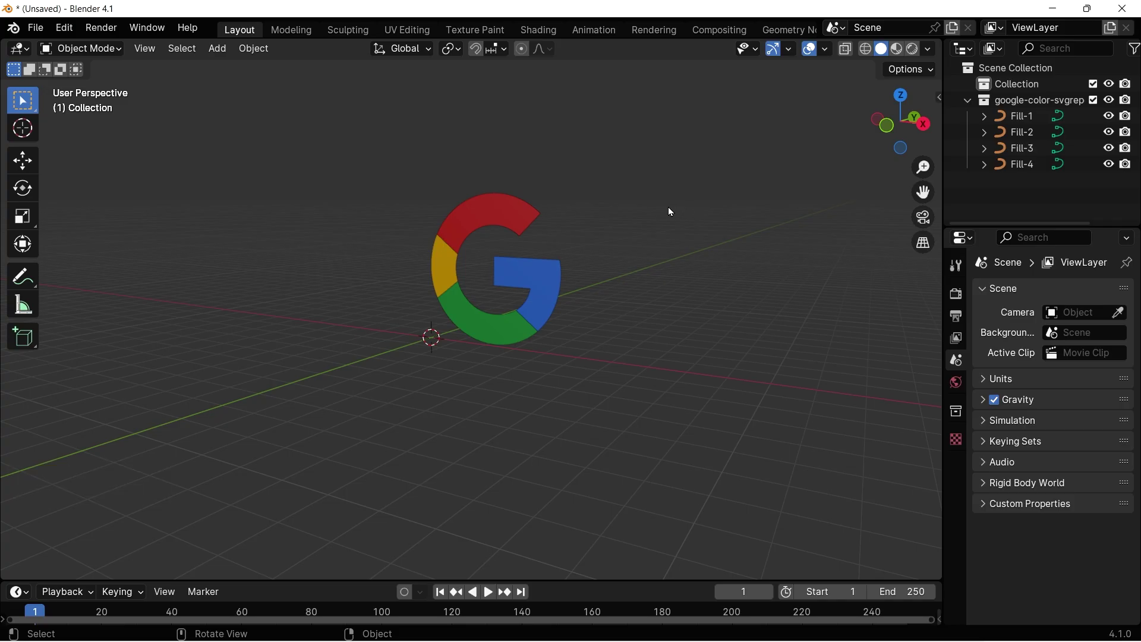
Select all four Fill pieces and convert them from curves to meshes.
{"action": "left_click", "coordinate": [505, 209]}
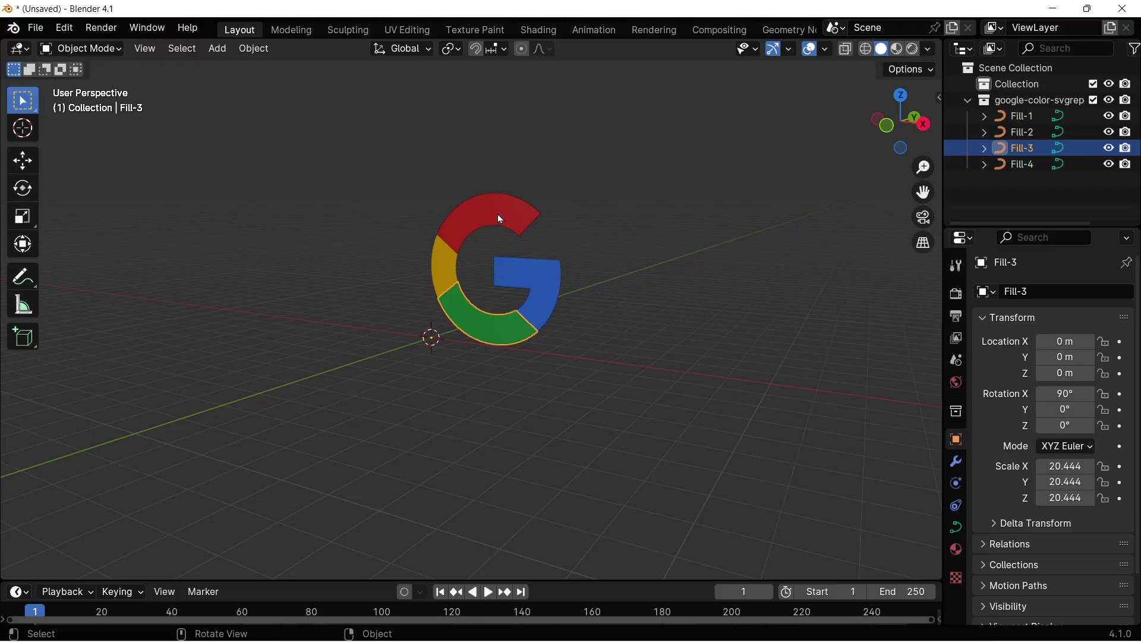
{"action": "left_click", "coordinate": [500, 216]}
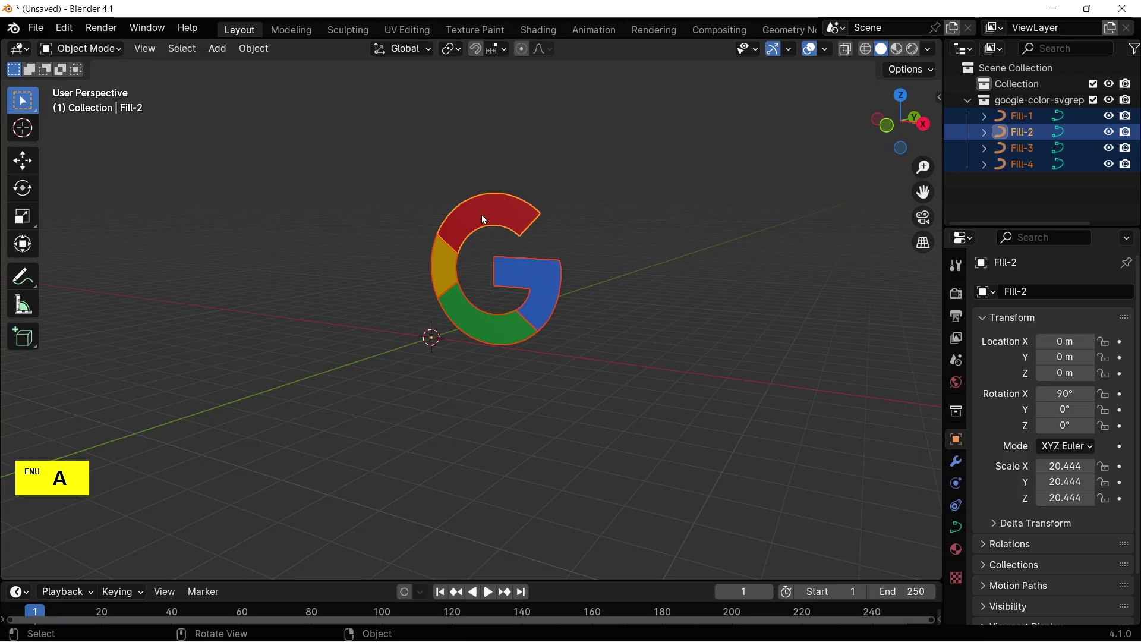
{"action": "right_click", "coordinate": [483, 216]}
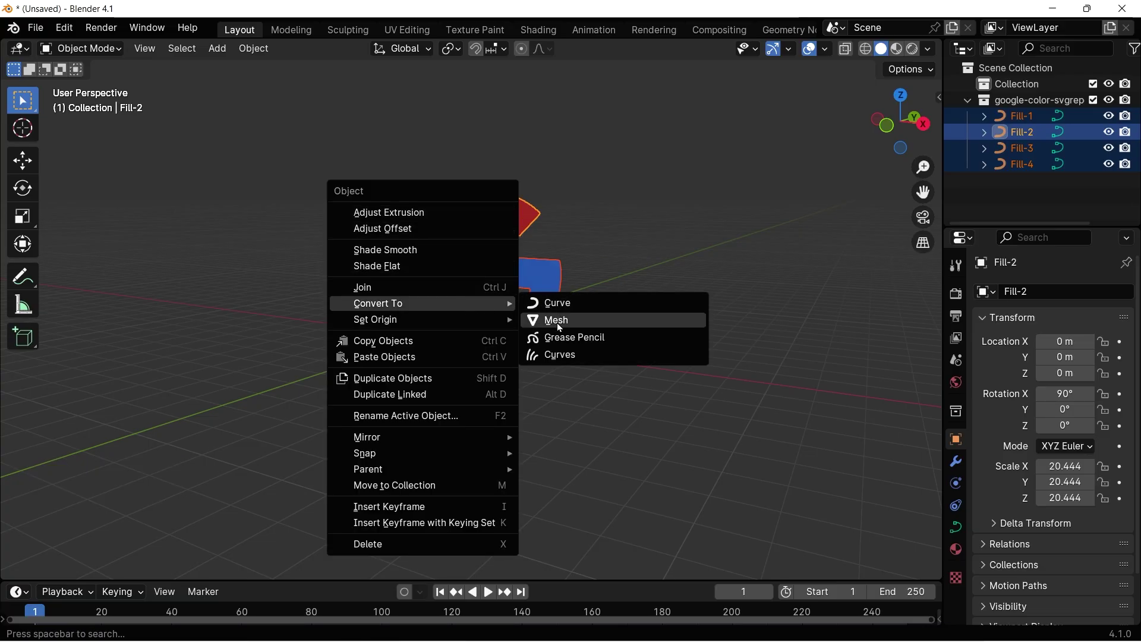
{"action": "left_click", "coordinate": [560, 325]}
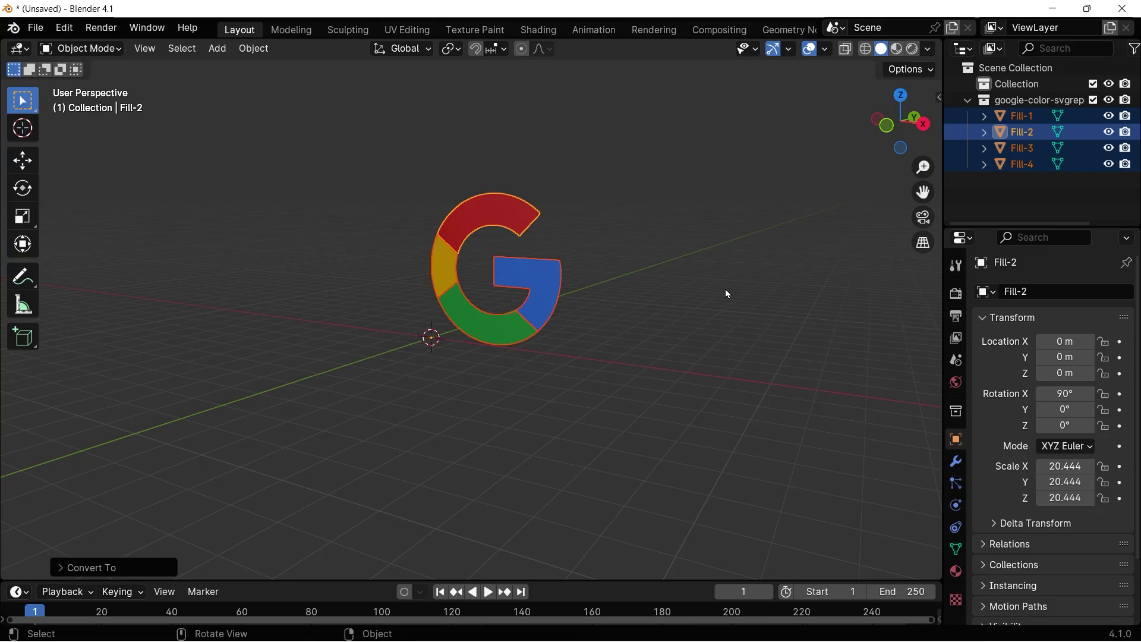
Give the red piece a Solidify thickness of 0.02 m and apply it.
{"action": "left_click", "coordinate": [727, 290]}
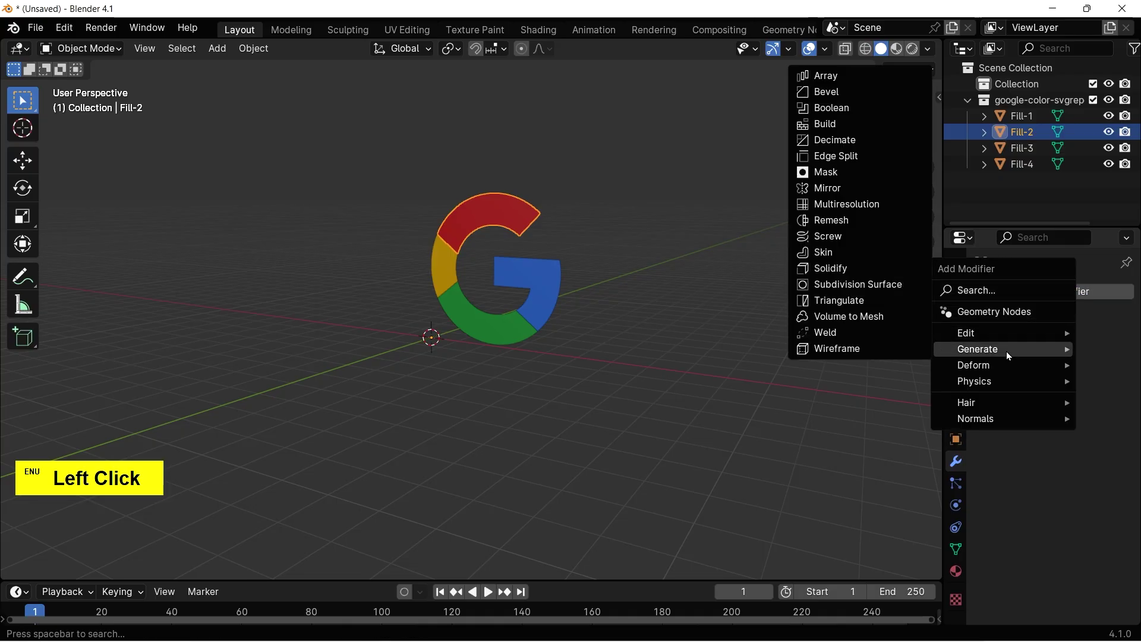
{"action": "left_click", "coordinate": [831, 271]}
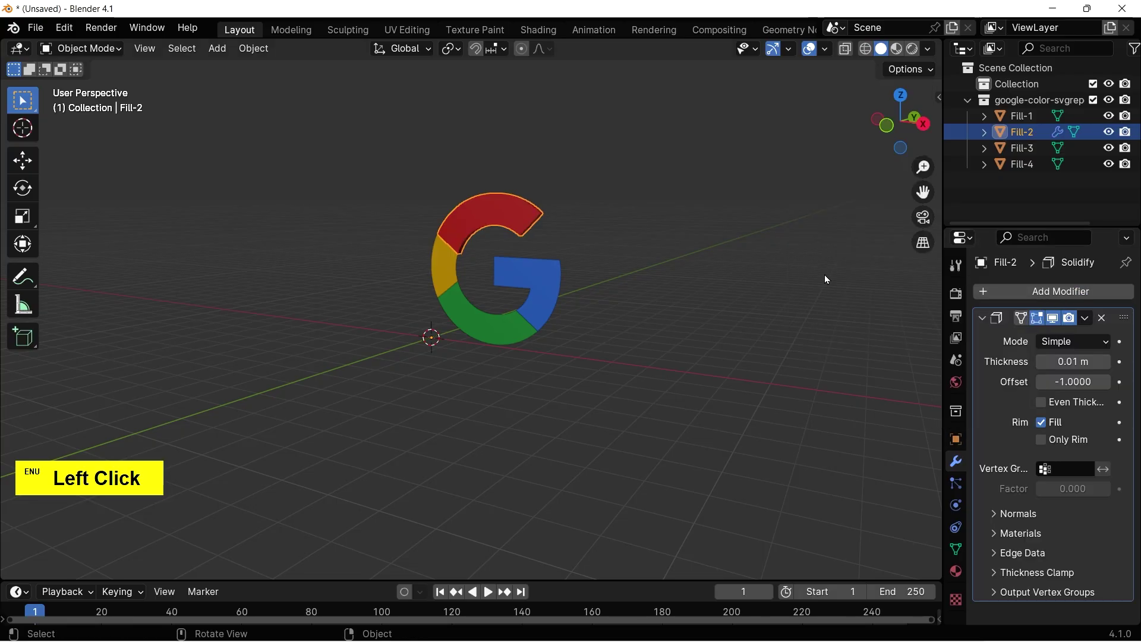
{"action": "left_click", "coordinate": [746, 300]}
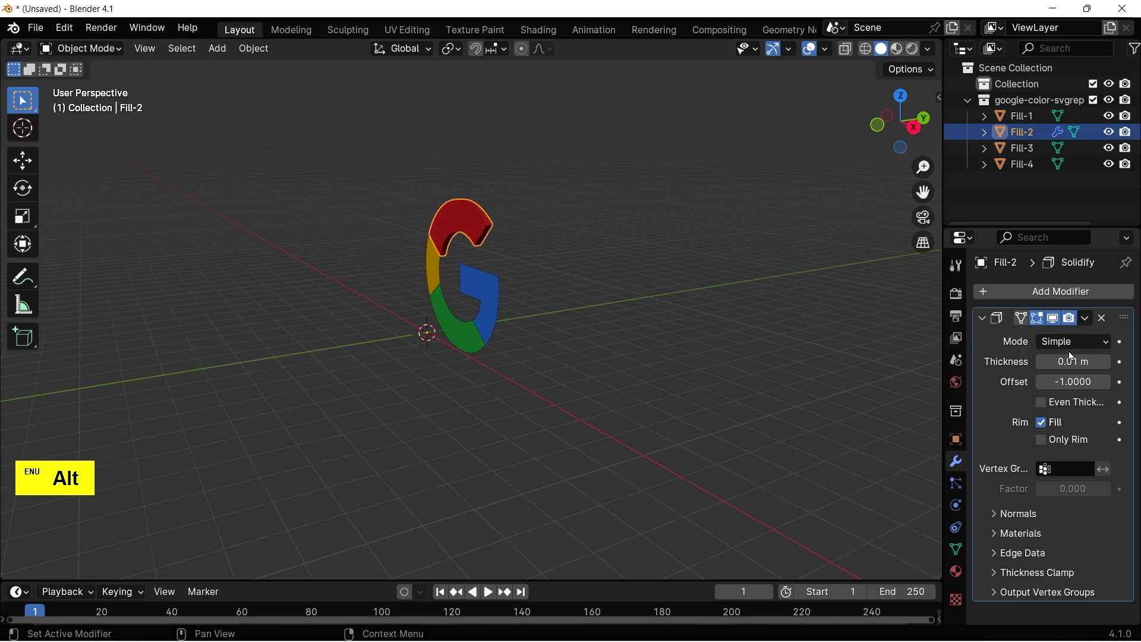
{"action": "left_click", "coordinate": [1108, 362]}
{"action": "left_click", "coordinate": [676, 291]}
{"action": "scroll", "scroll_direction": "up", "scroll_amount": 3}
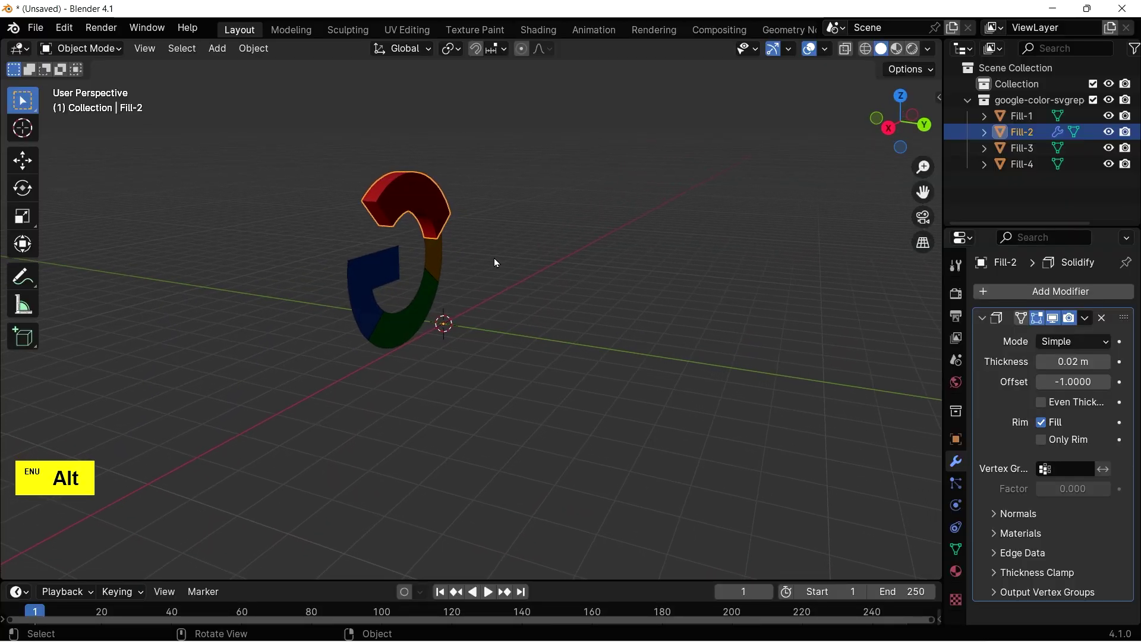
{"action": "left_click", "coordinate": [1085, 323]}
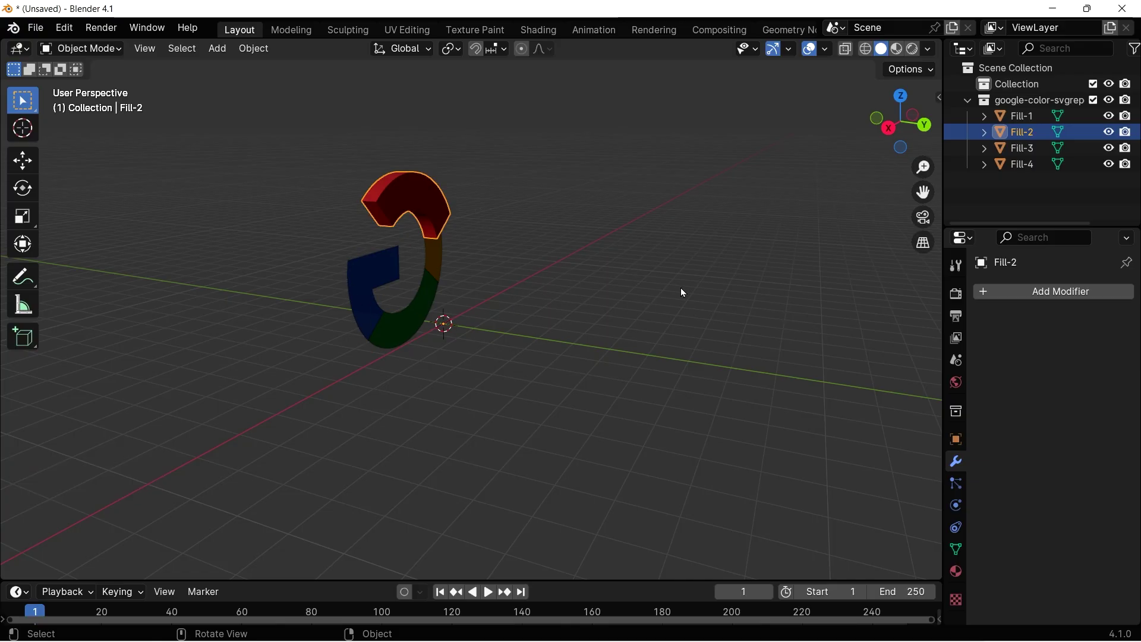
{"action": "left_click", "coordinate": [635, 291]}
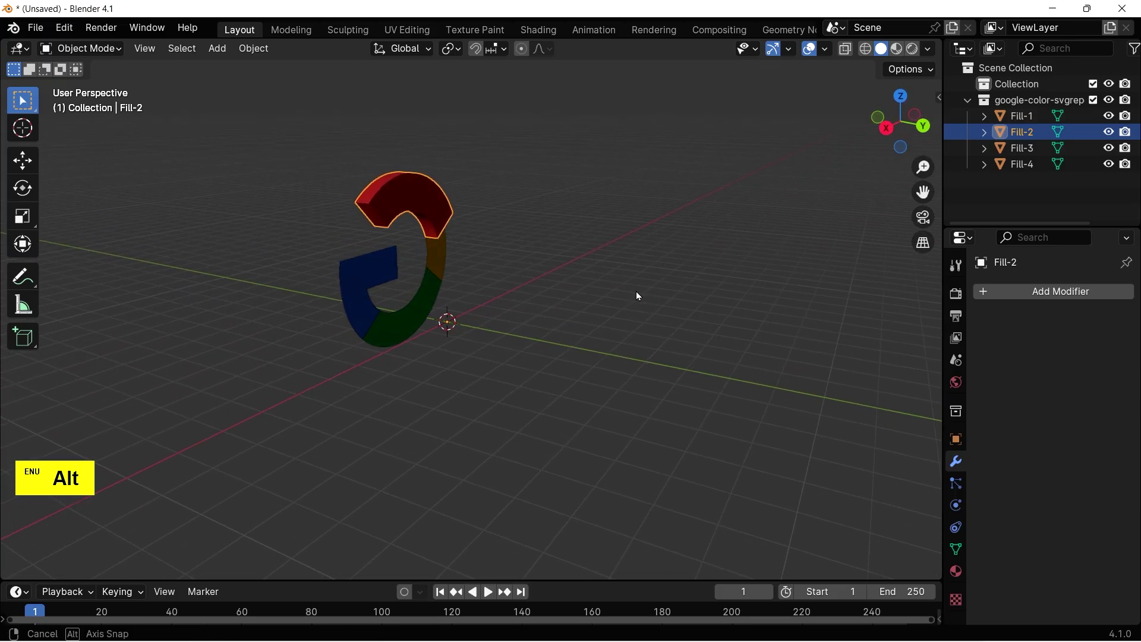
Apply the 0.02 m Solidify on the blue piece too, then reselect the red piece.
{"action": "left_click", "coordinate": [439, 259]}
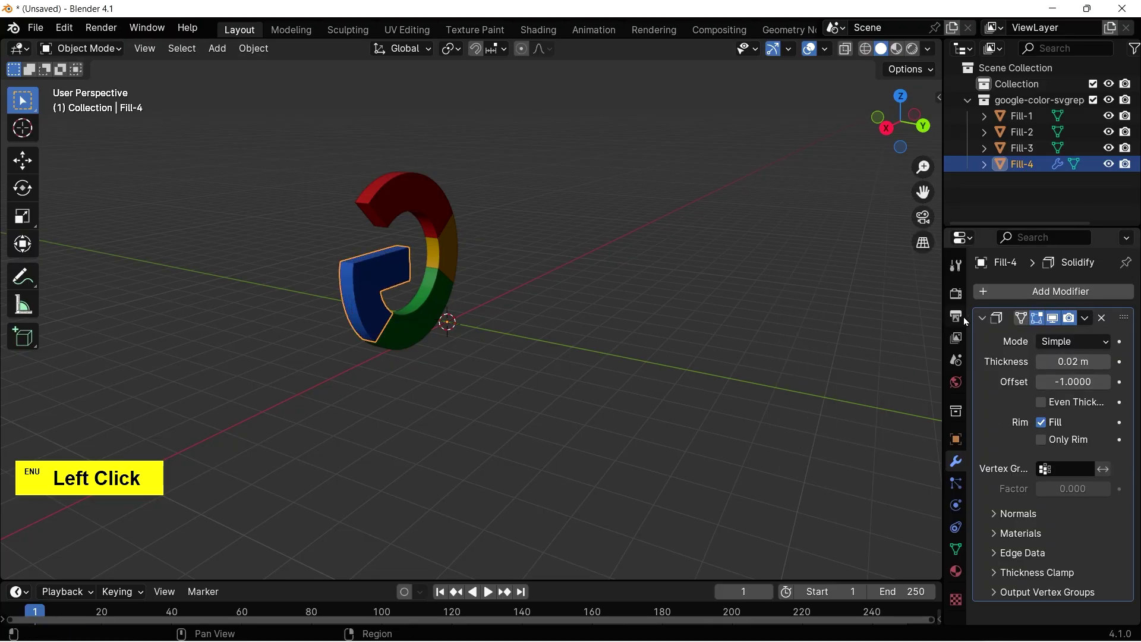
{"action": "double_click", "coordinate": [442, 325]}
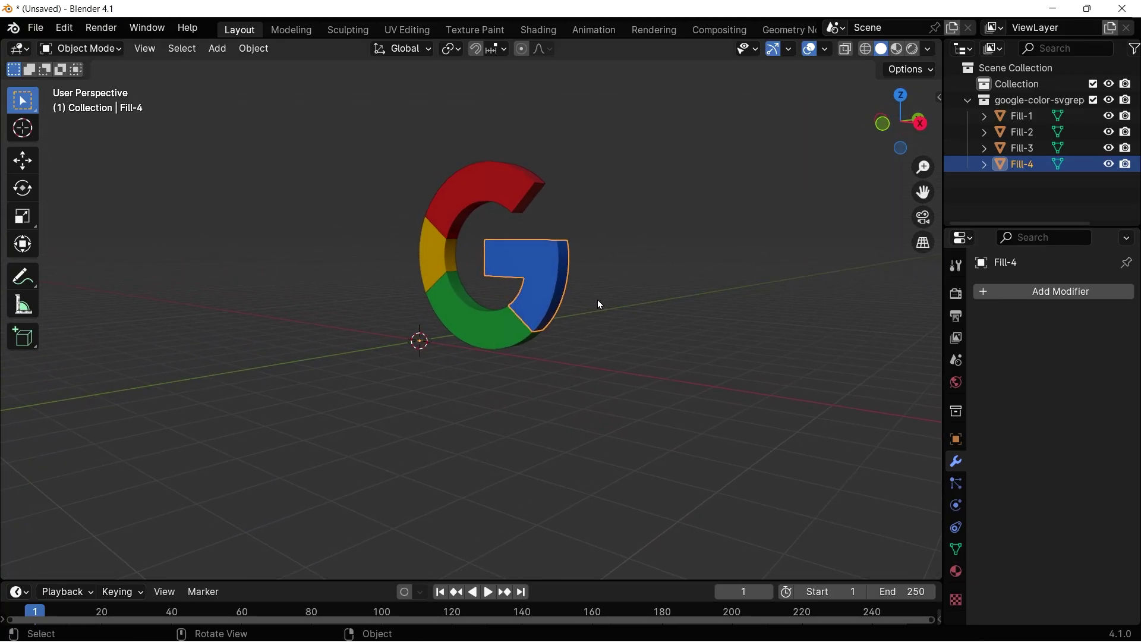
{"action": "left_click", "coordinate": [505, 196]}
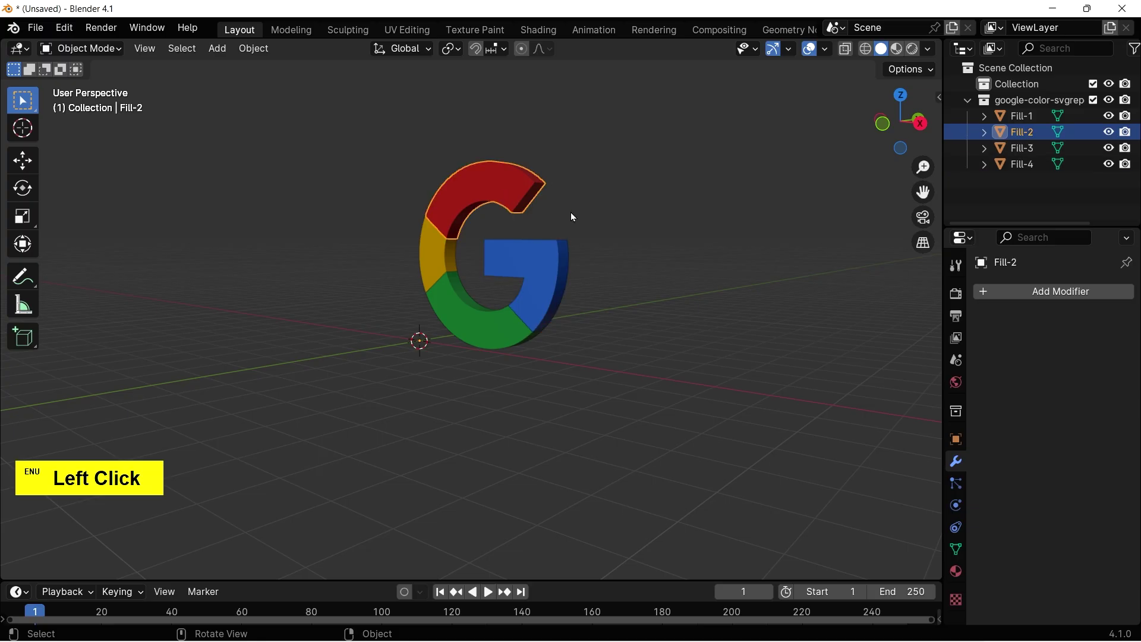
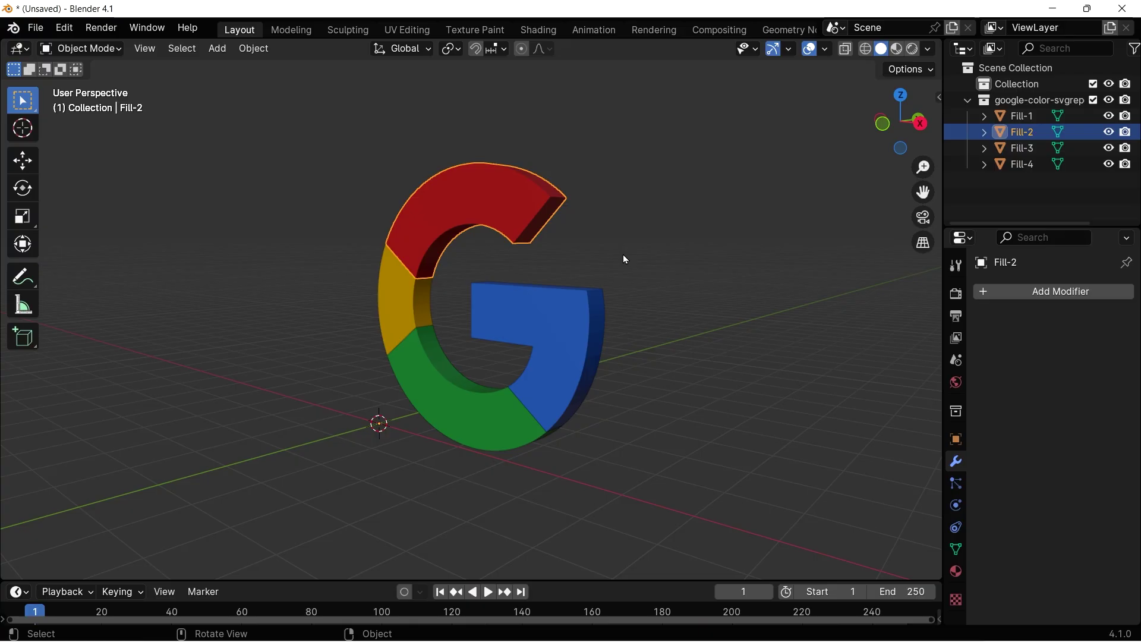
Add a Sharp Remesh at Octree Depth 5 to the red piece and apply it.
{"action": "left_click", "coordinate": [953, 469]}
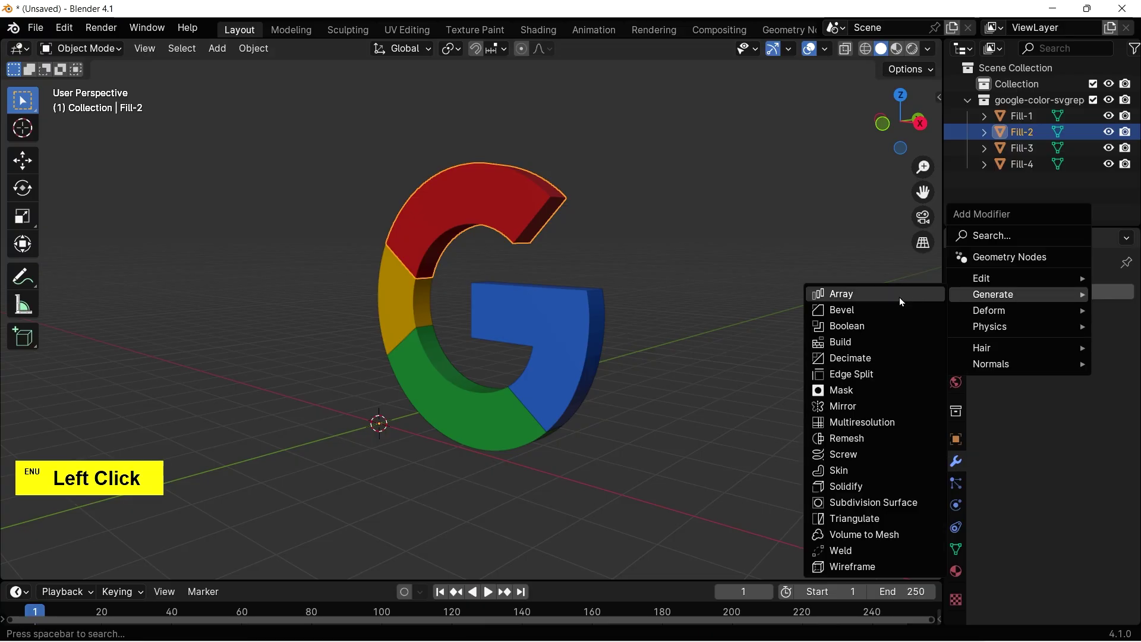
{"action": "left_click", "coordinate": [866, 438]}
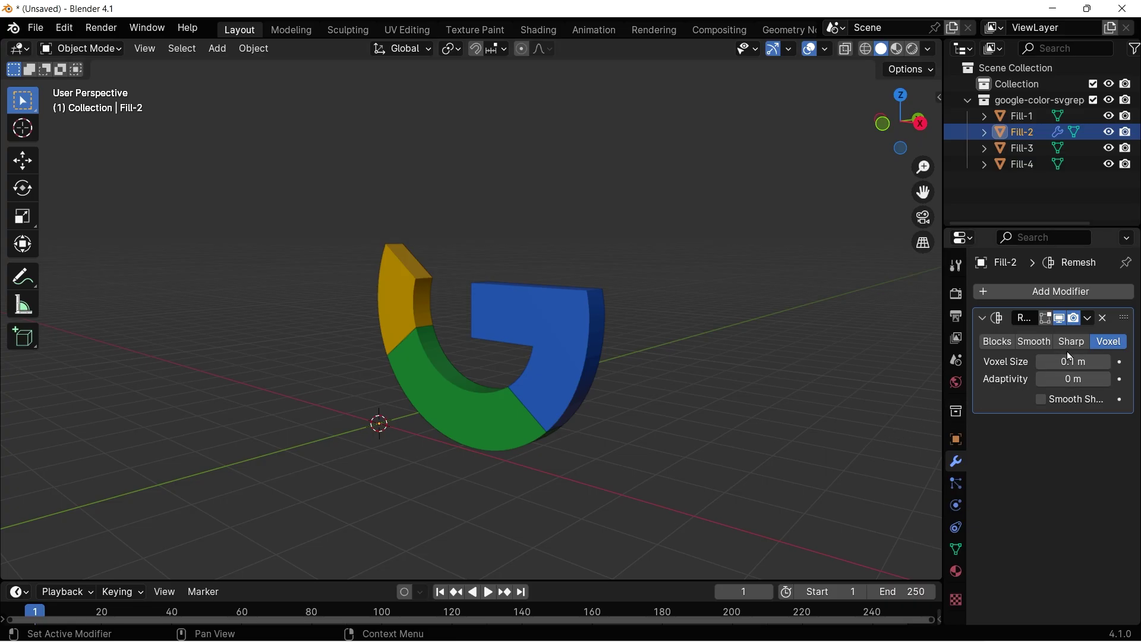
{"action": "left_click", "coordinate": [1076, 346]}
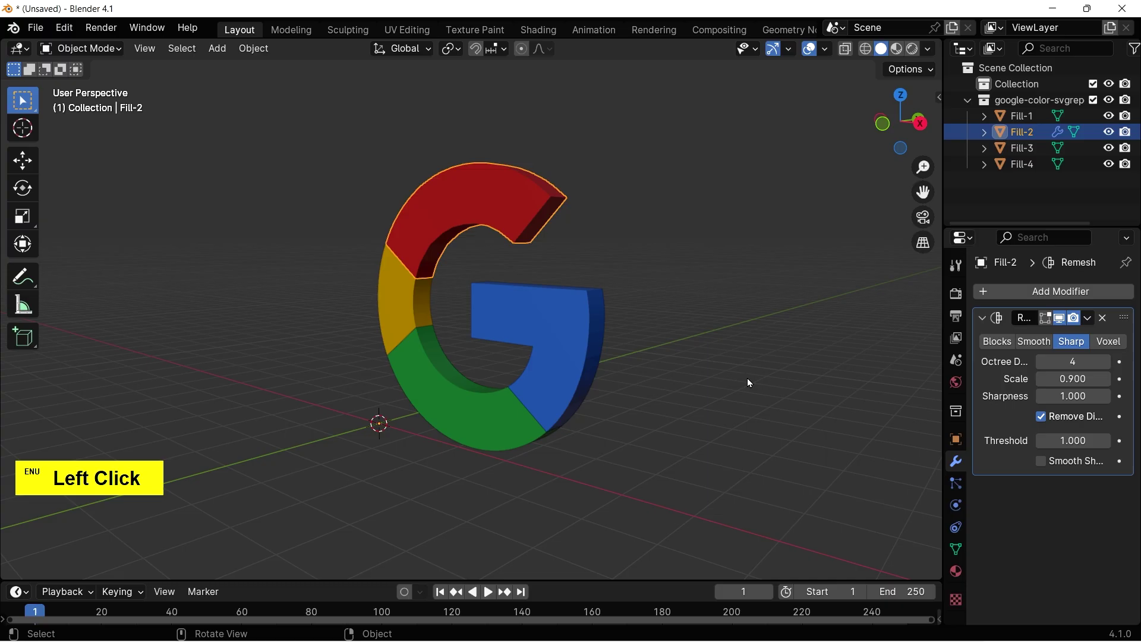
{"action": "scroll", "scroll_direction": "up", "scroll_amount": 3}
{"action": "left_click", "coordinate": [541, 212]}
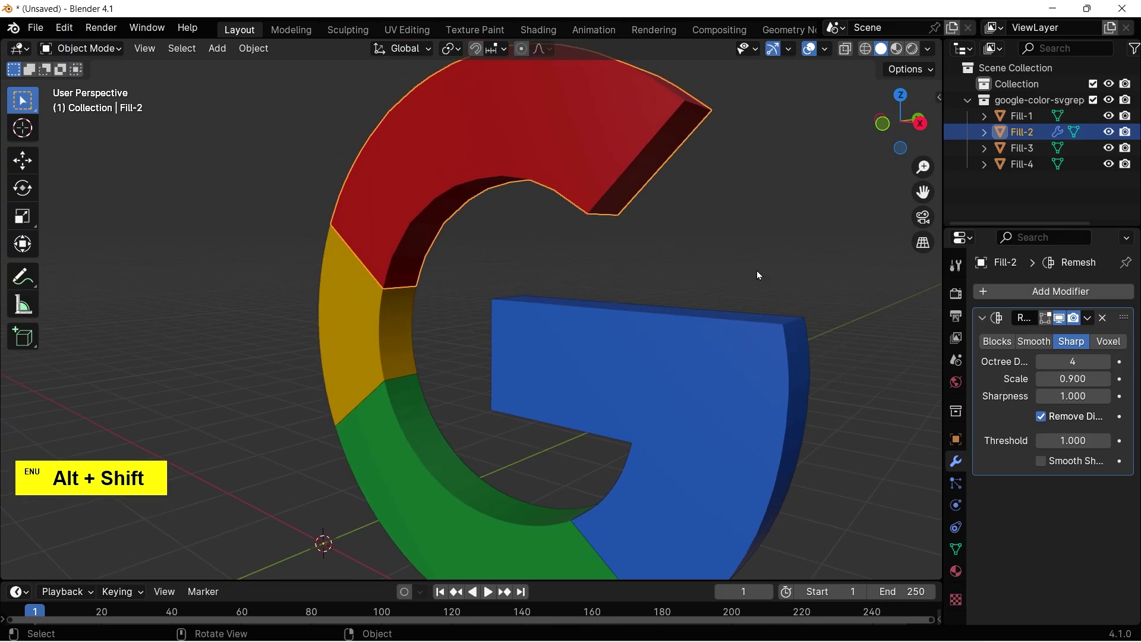
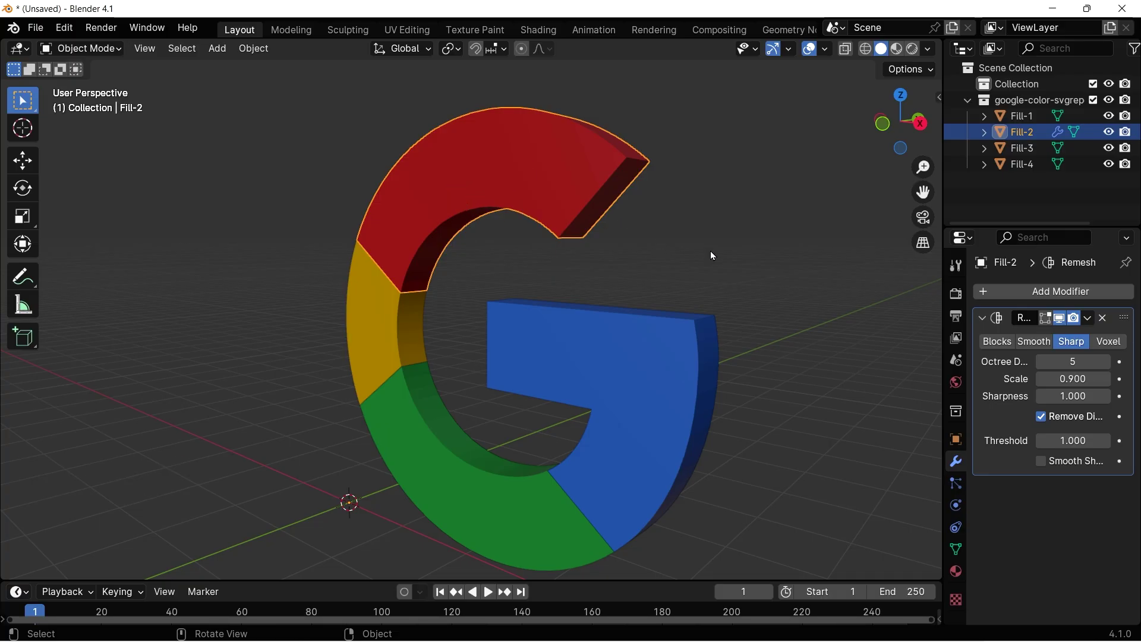
{"action": "left_click", "coordinate": [1093, 323]}
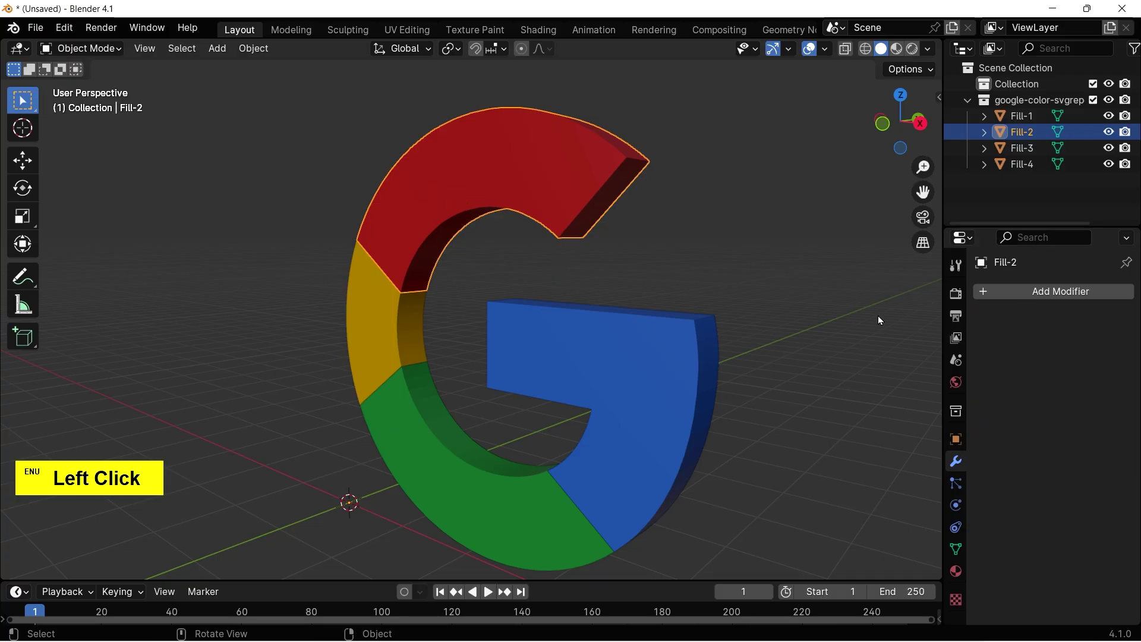
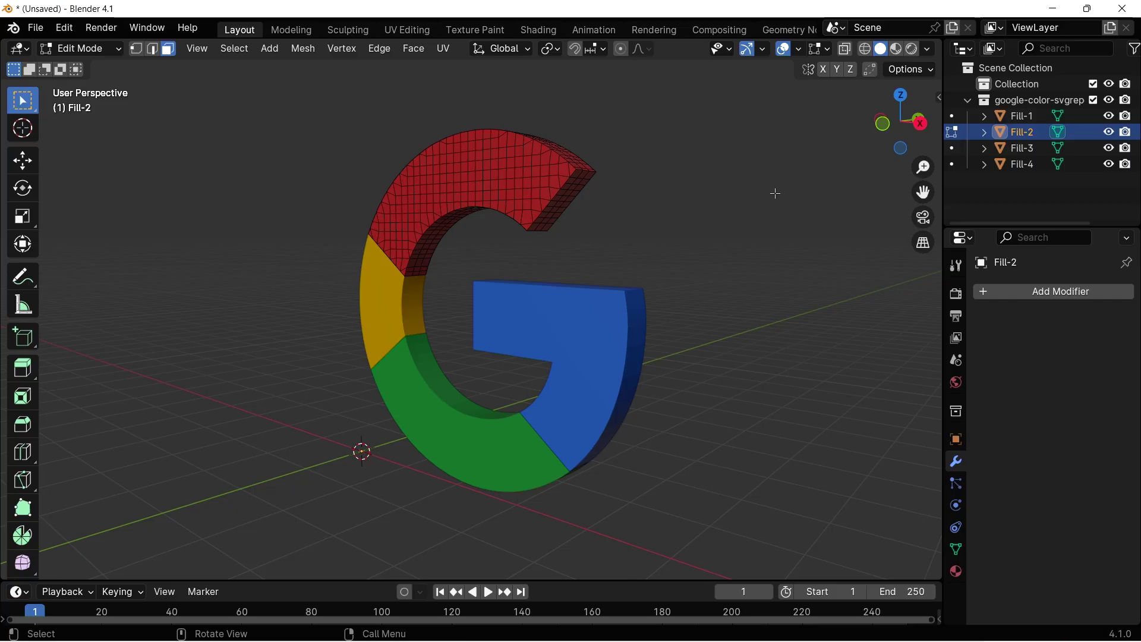
{"action": "key", "text": "Tab"}
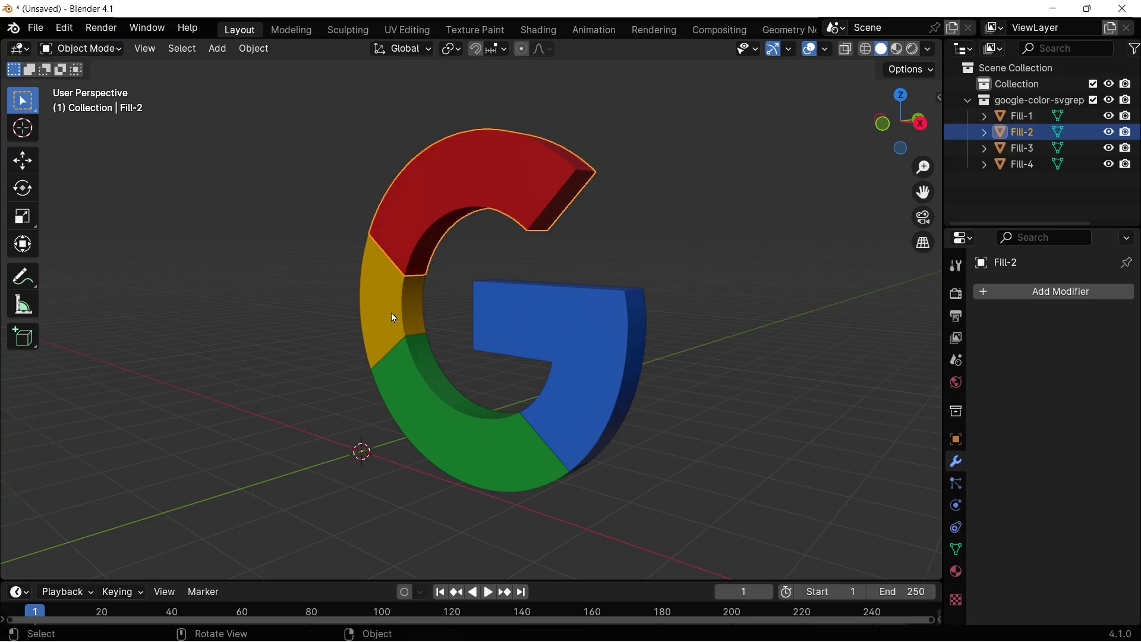
Remesh the other G piece the same way, inspecting the dense grid in Edit Mode.
{"action": "left_click", "coordinate": [394, 314]}
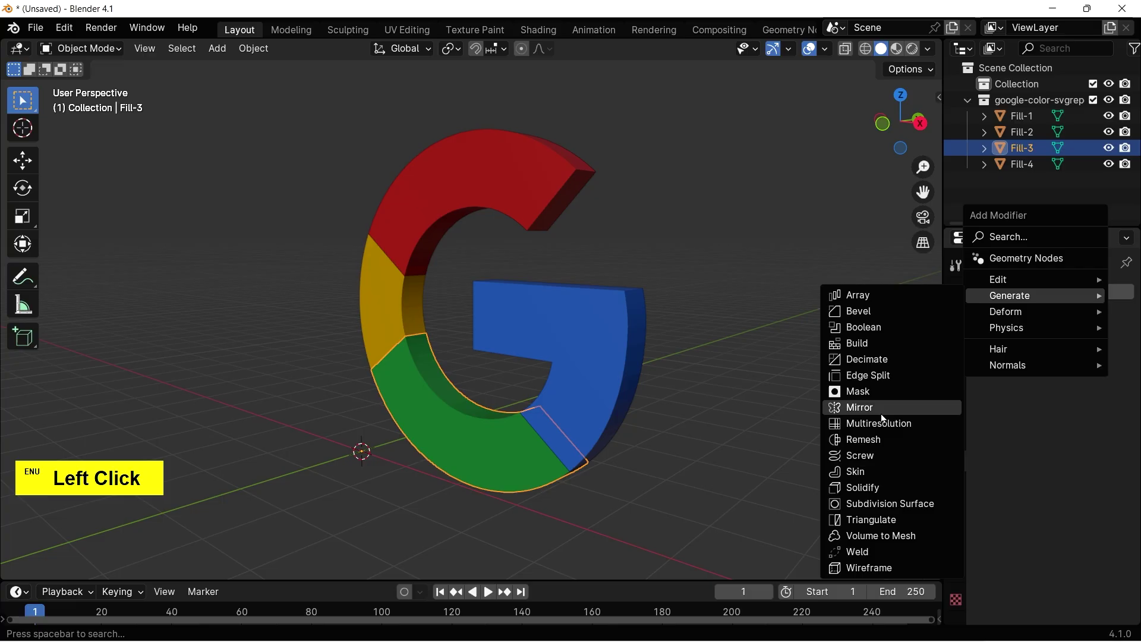
{"action": "left_click", "coordinate": [881, 440]}
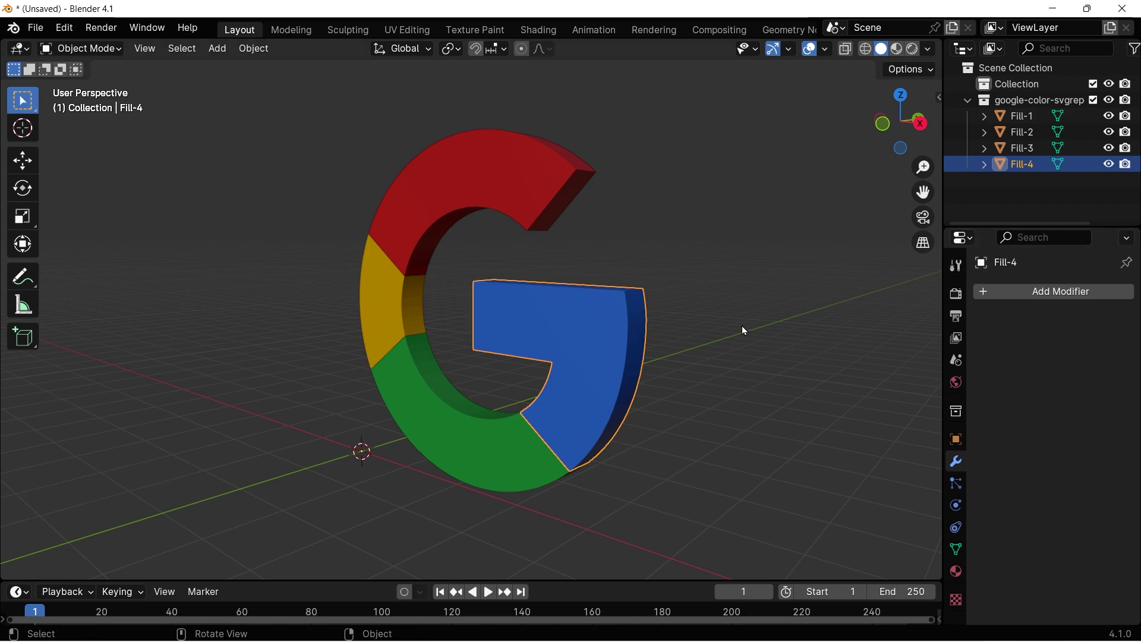
{"action": "key", "text": "Tab"}
{"action": "left_click", "coordinate": [440, 421]}
{"action": "key", "text": "Tab"}
{"action": "left_click", "coordinate": [398, 311]}
{"action": "left_click", "coordinate": [529, 175]}
{"action": "key", "text": "Tab"}
{"action": "left_click", "coordinate": [797, 252]}
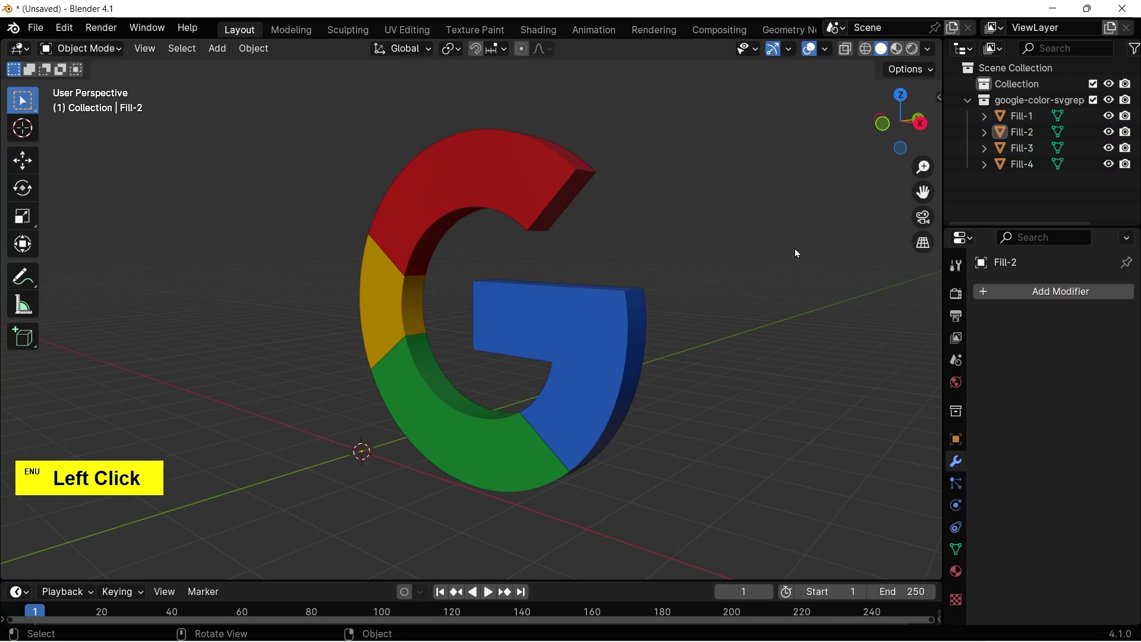
Join all four G pieces into a single object with Ctrl+J.
{"action": "double_click", "coordinate": [747, 337]}
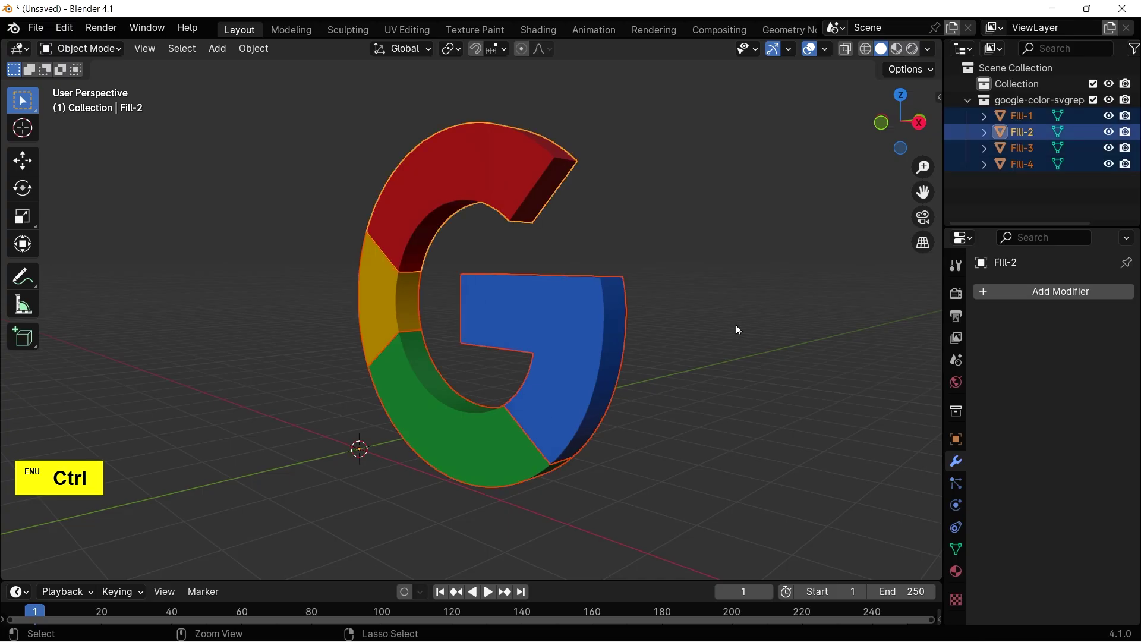
{"action": "key", "text": "ctrl+j"}
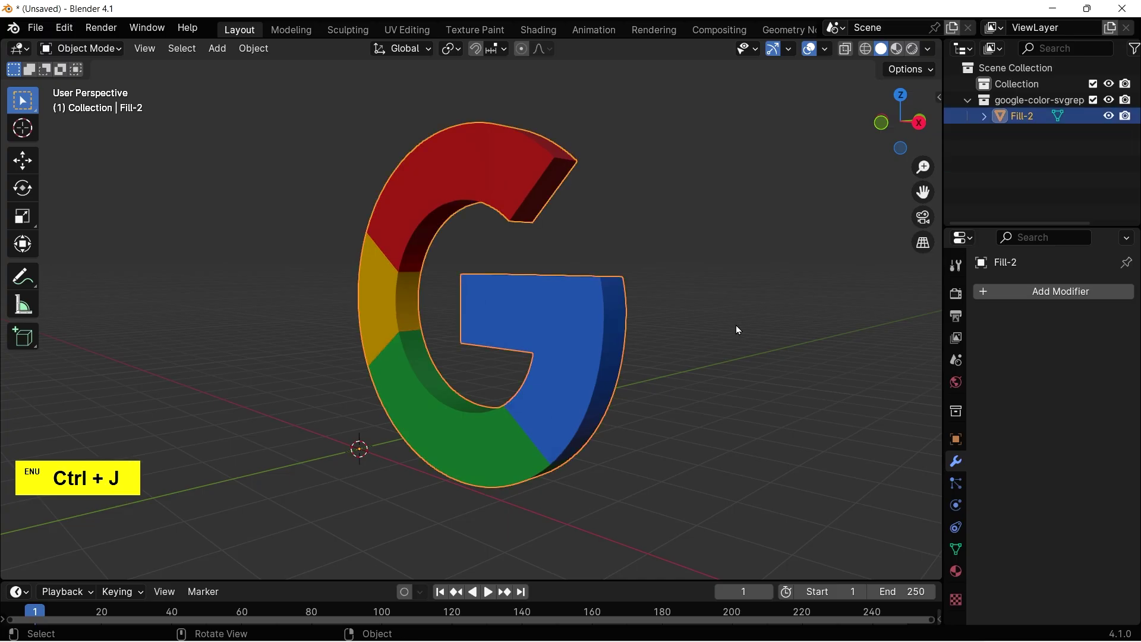
{"action": "left_click", "coordinate": [737, 259]}
Add a Bevel modifier with Amount 0.01 m and 3 segments to the joined G.
{"action": "double_click", "coordinate": [569, 307]}
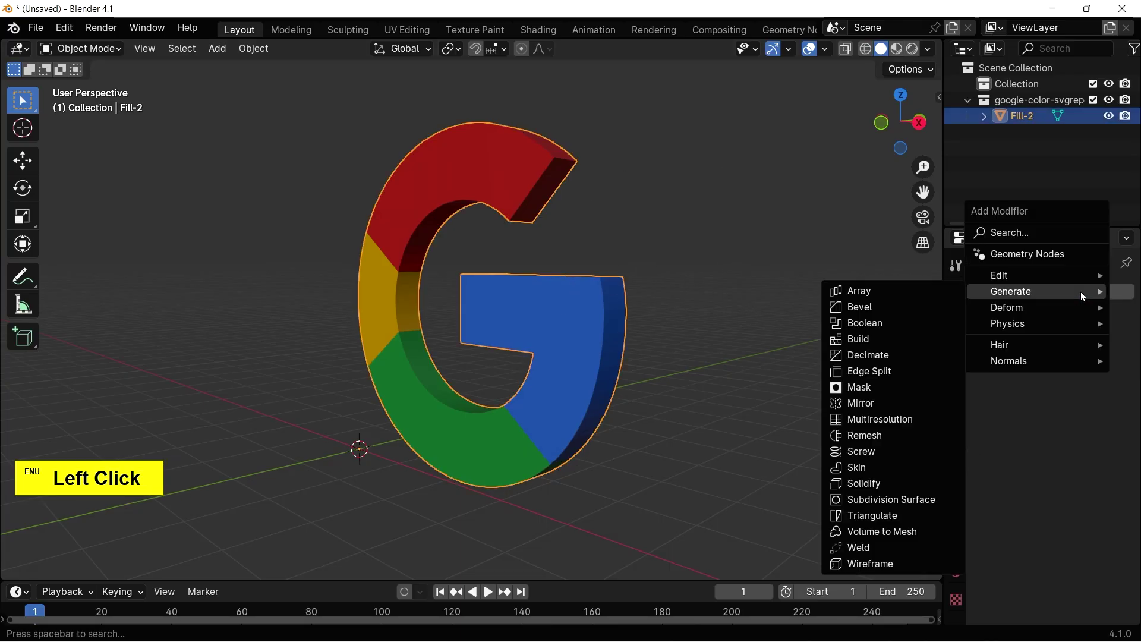
{"action": "left_click", "coordinate": [1083, 295]}
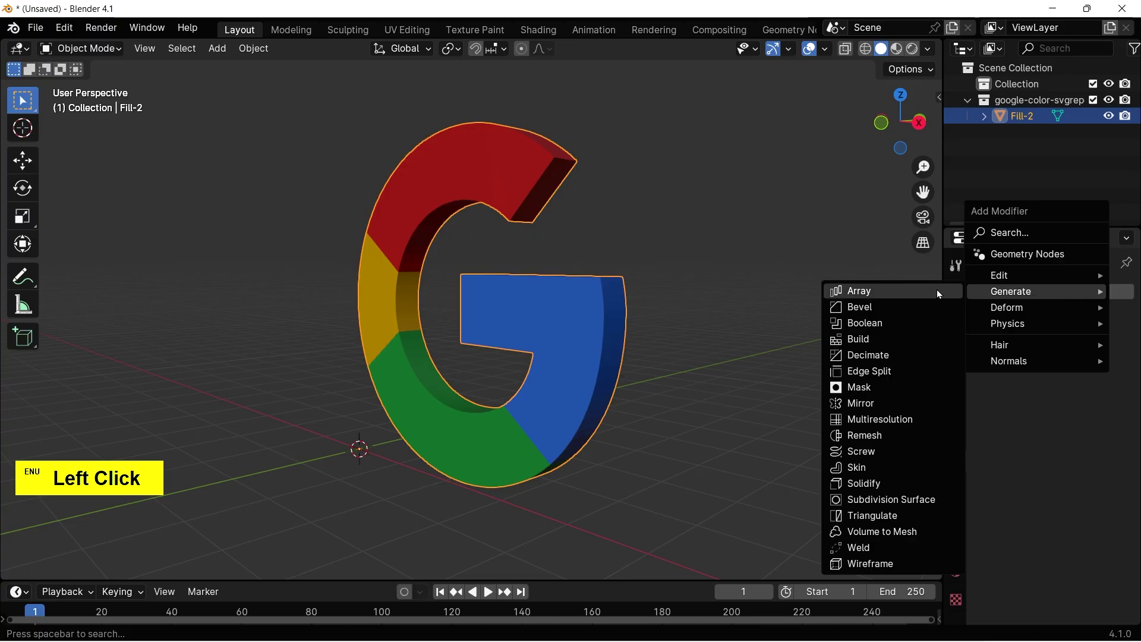
{"action": "left_click", "coordinate": [939, 308]}
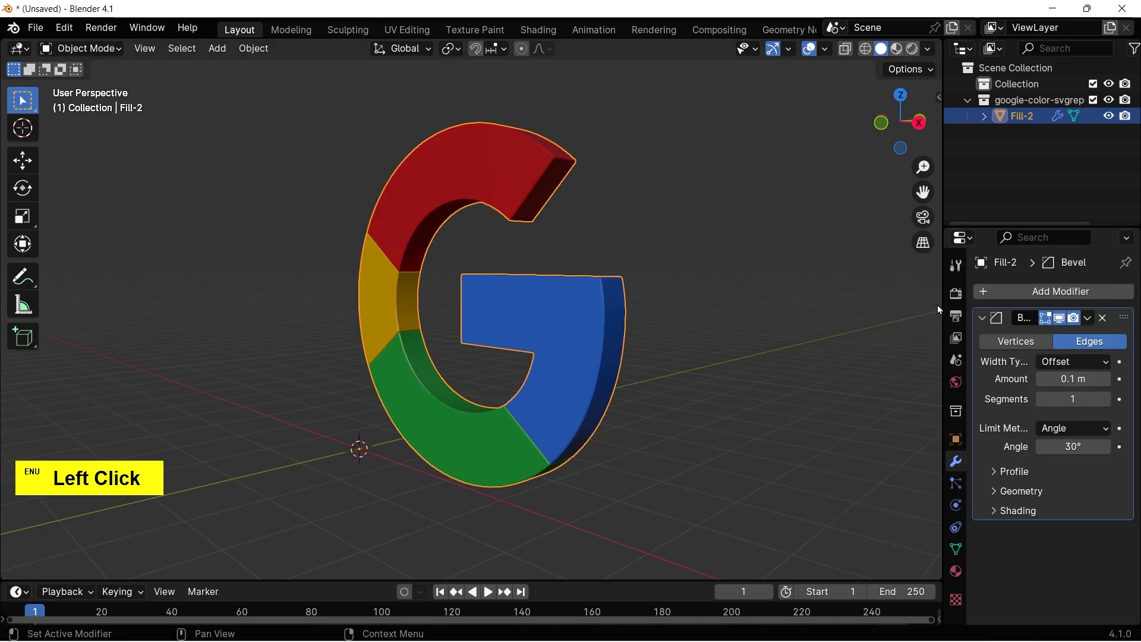
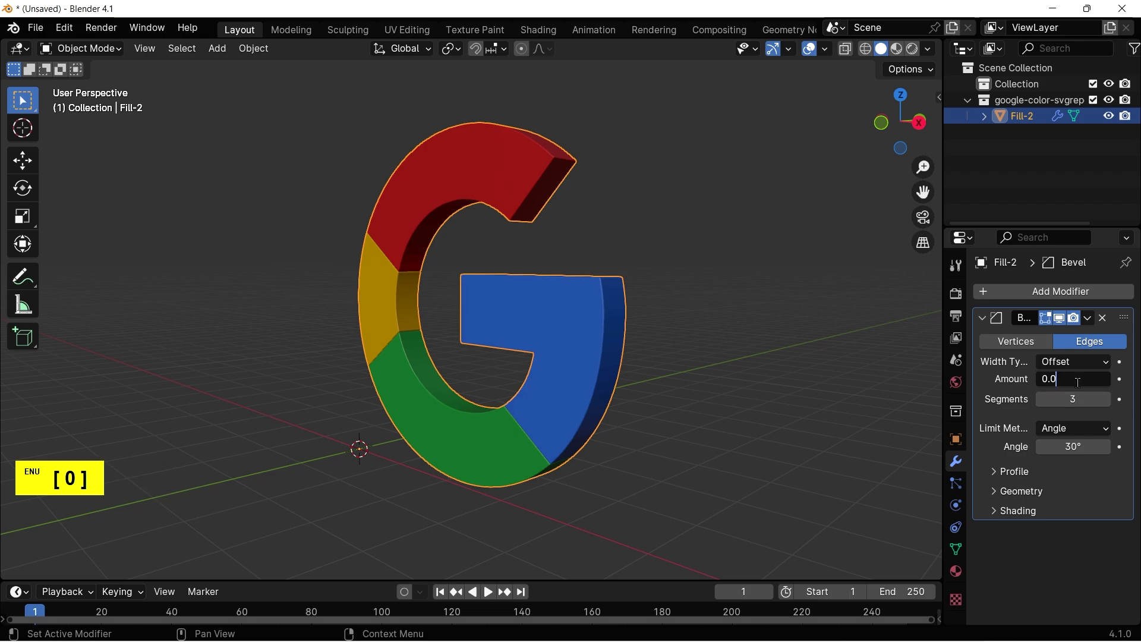
{"action": "key", "text": "Return"}
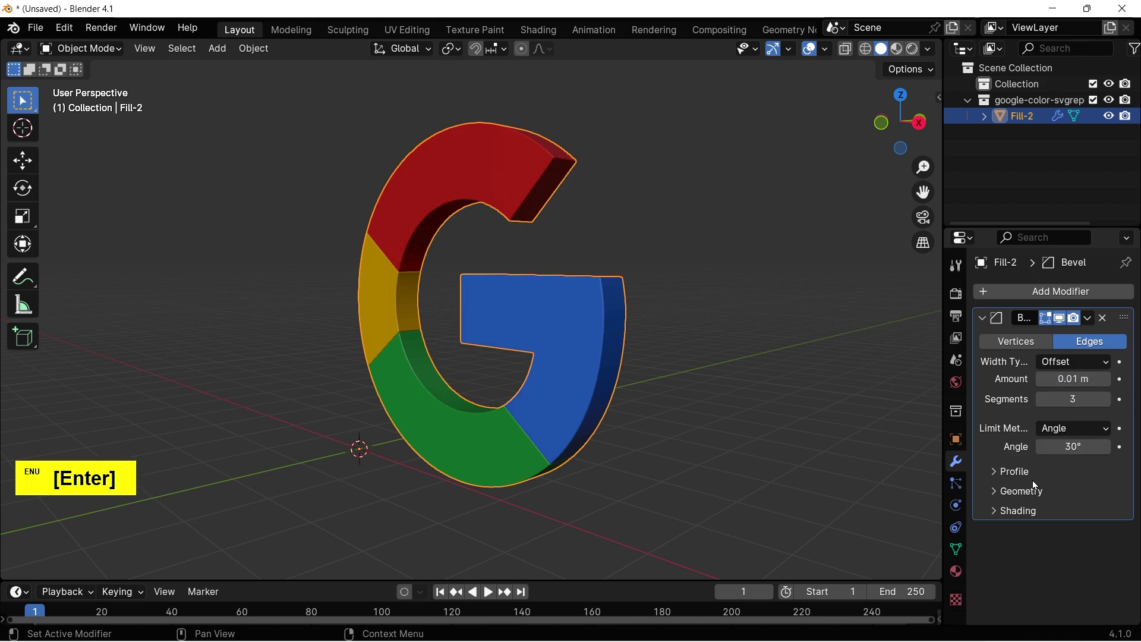
{"action": "left_click", "coordinate": [1017, 513]}
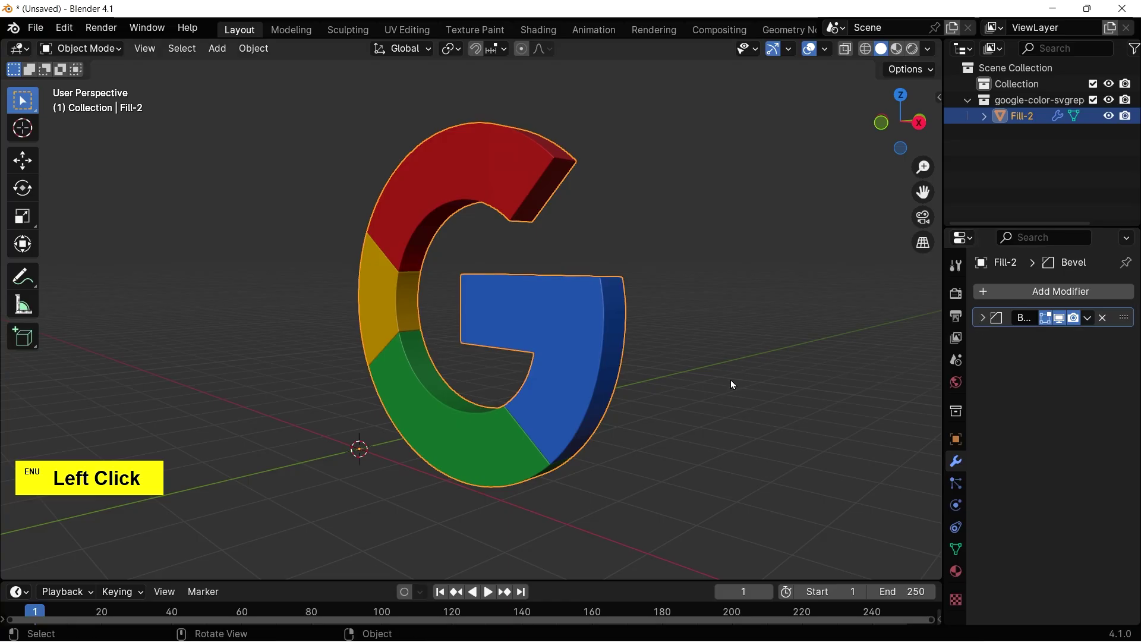
{"action": "scroll", "scroll_direction": "up", "scroll_amount": 3}
{"action": "scroll", "scroll_direction": "down", "scroll_amount": 3}
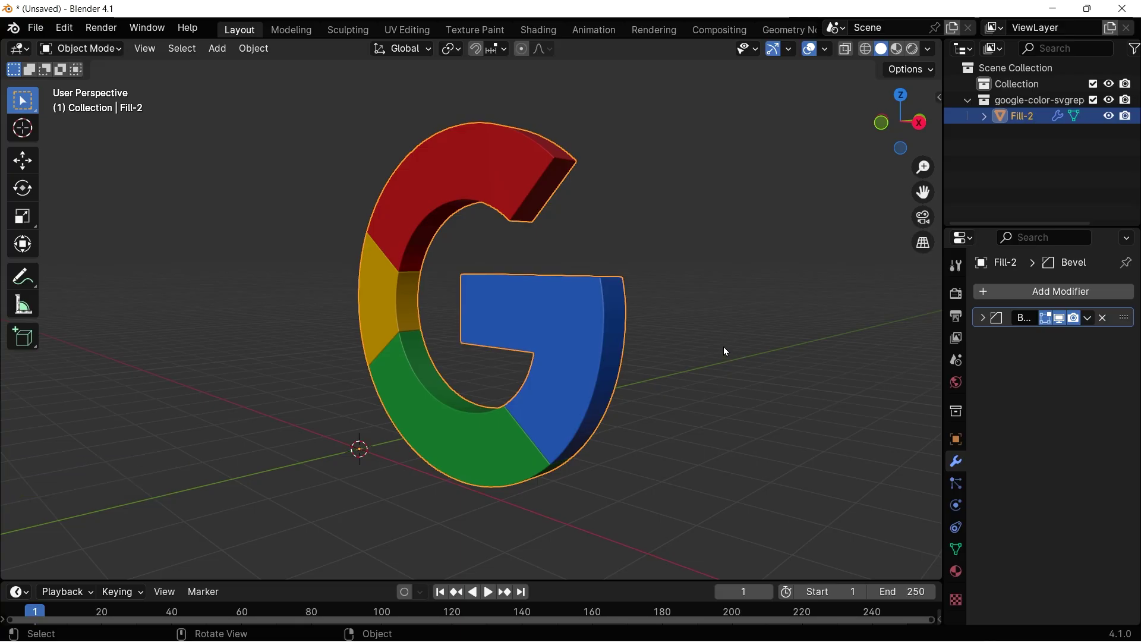
{"action": "left_click", "coordinate": [554, 35]}
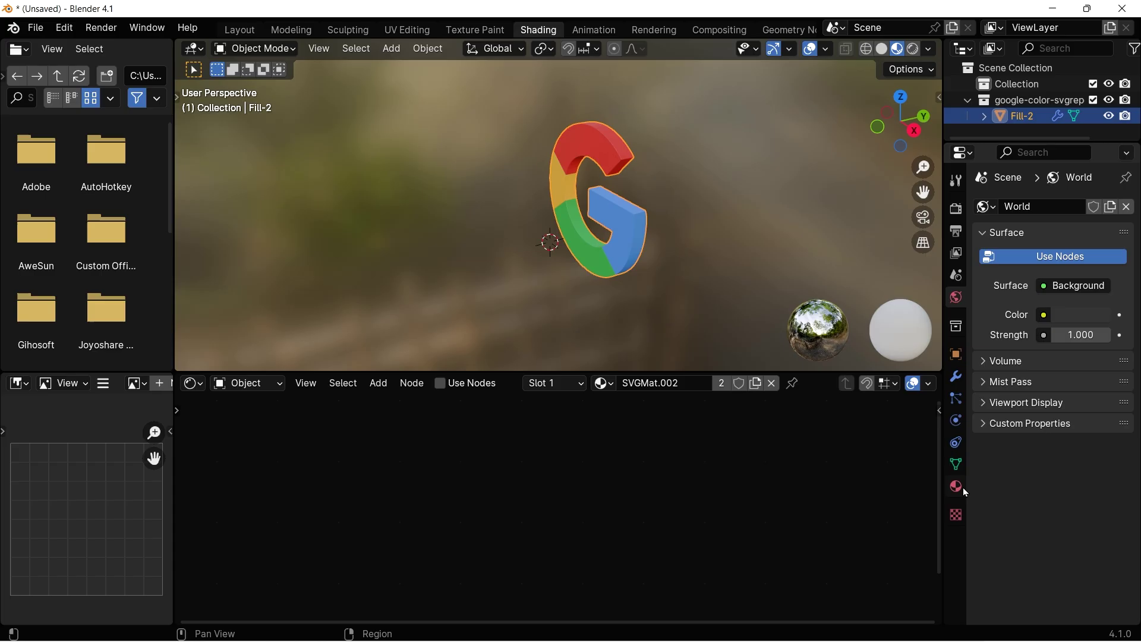
Show the material list for the G and orbit to face it head-on.
{"action": "left_click", "coordinate": [965, 495]}
{"action": "scroll", "scroll_direction": "up", "scroll_amount": 3}
{"action": "left_click", "coordinate": [766, 244]}
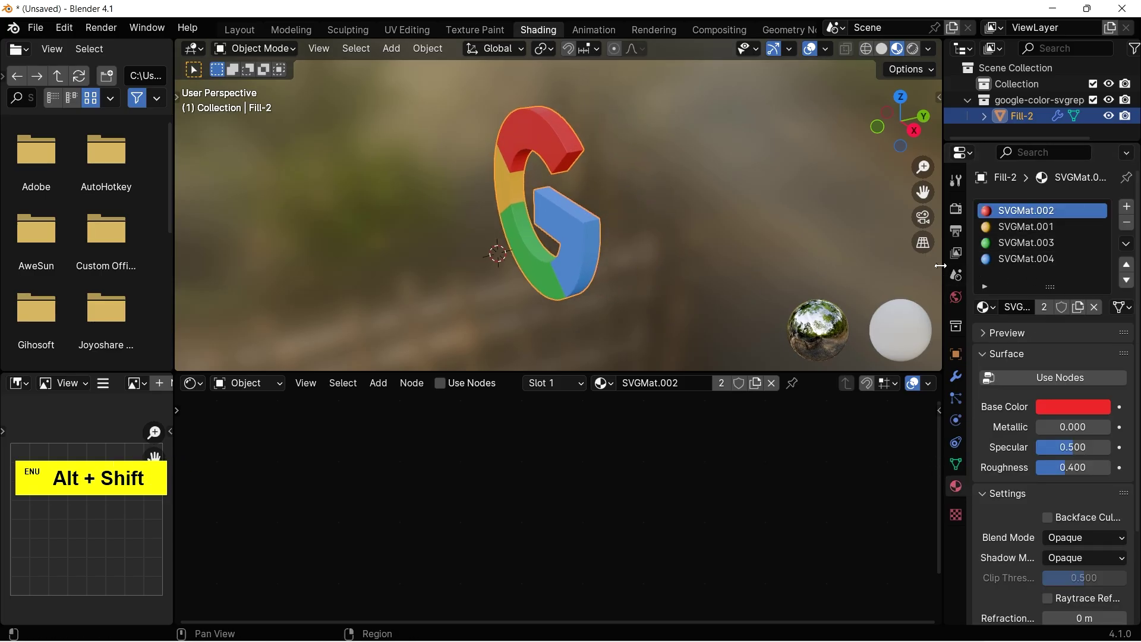
{"action": "left_click", "coordinate": [1001, 257]}
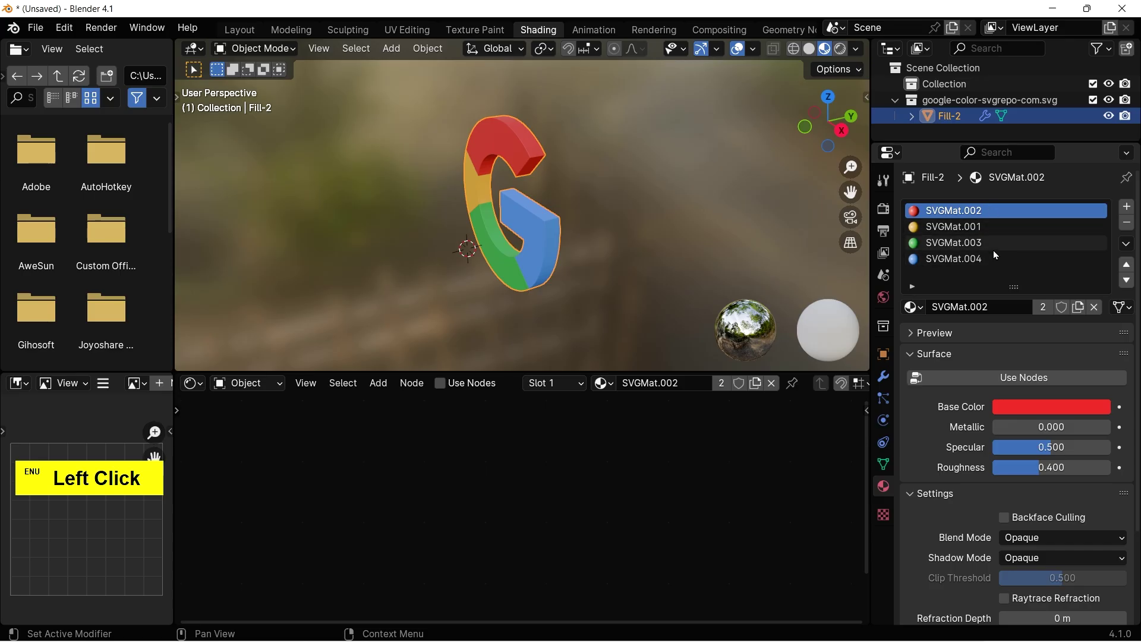
{"action": "key", "text": "Left"}
{"action": "left_click", "coordinate": [603, 294]}
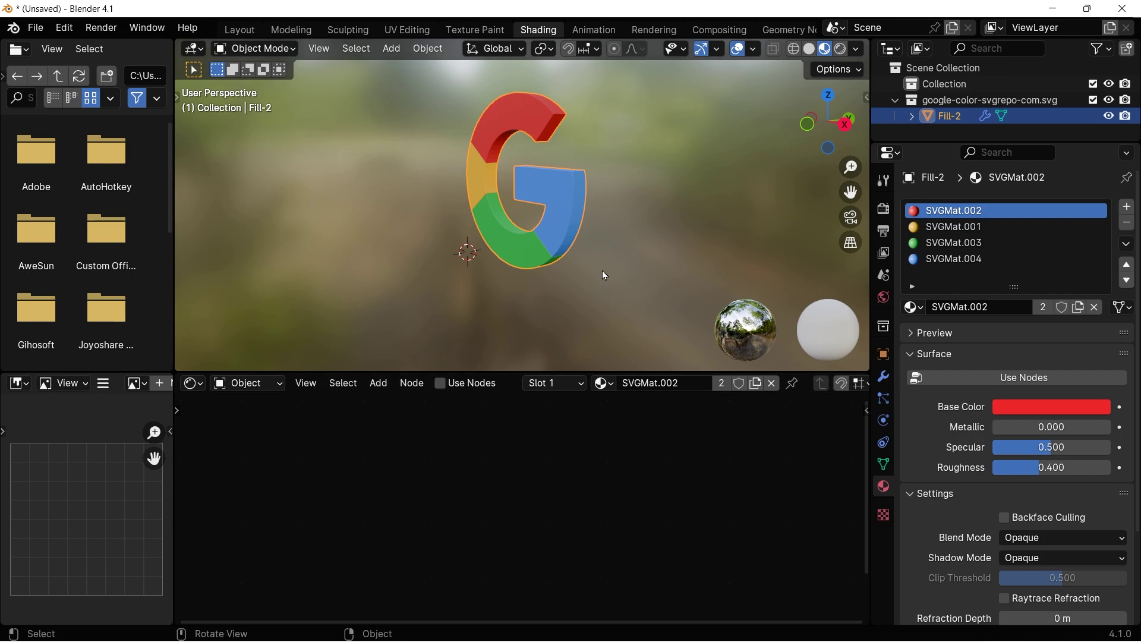
{"action": "left_click", "coordinate": [614, 240]}
{"action": "left_click", "coordinate": [615, 293]}
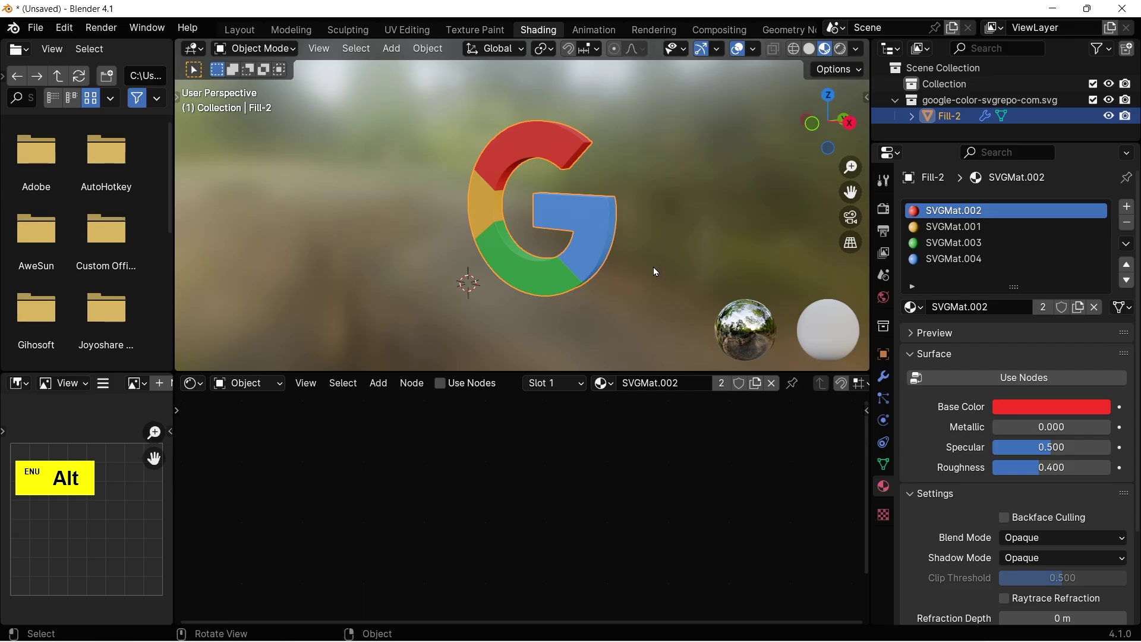
Set the SVGMat.002 base colour to hex EB4335.
{"action": "left_click", "coordinate": [944, 213]}
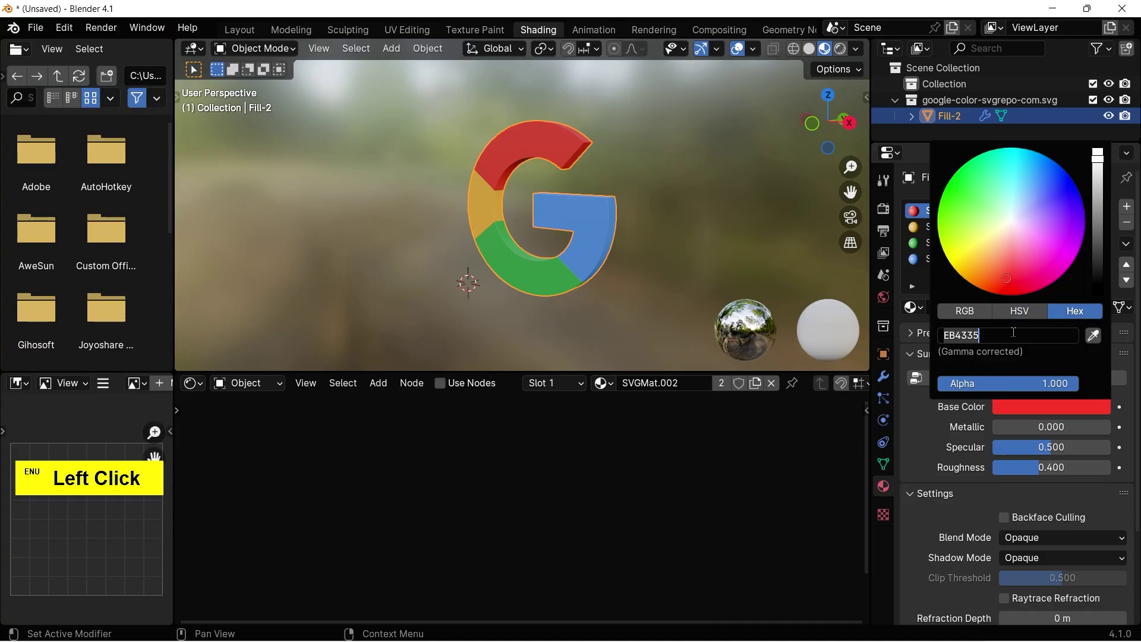
{"action": "key", "text": "ctrl+c"}
{"action": "type", "text": "EB4335"}
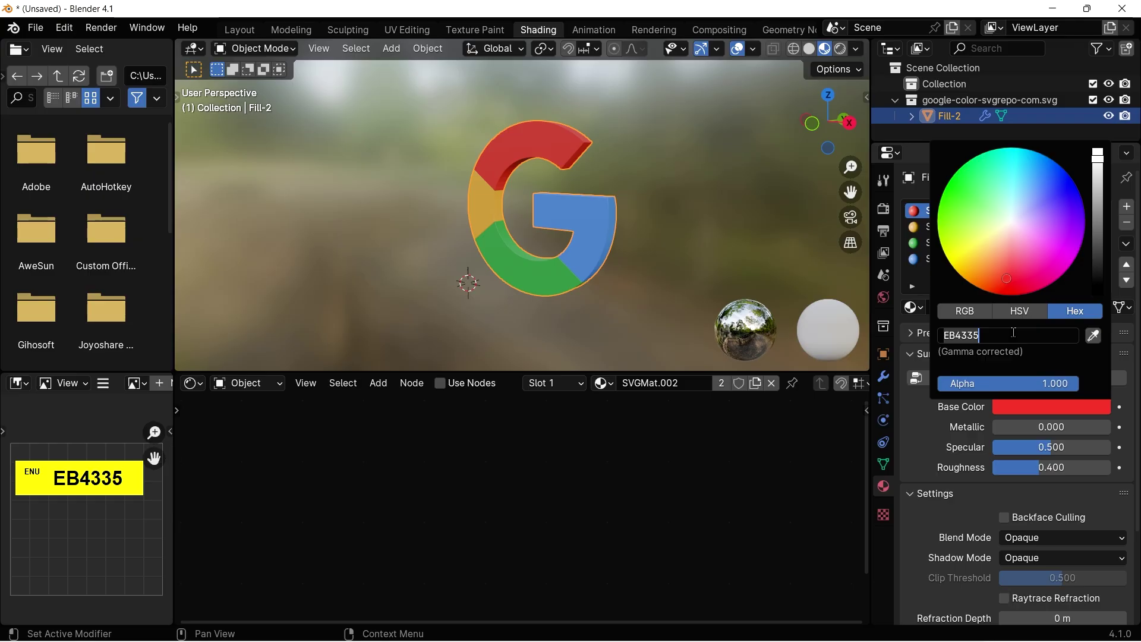
{"action": "left_click", "coordinate": [601, 450]}
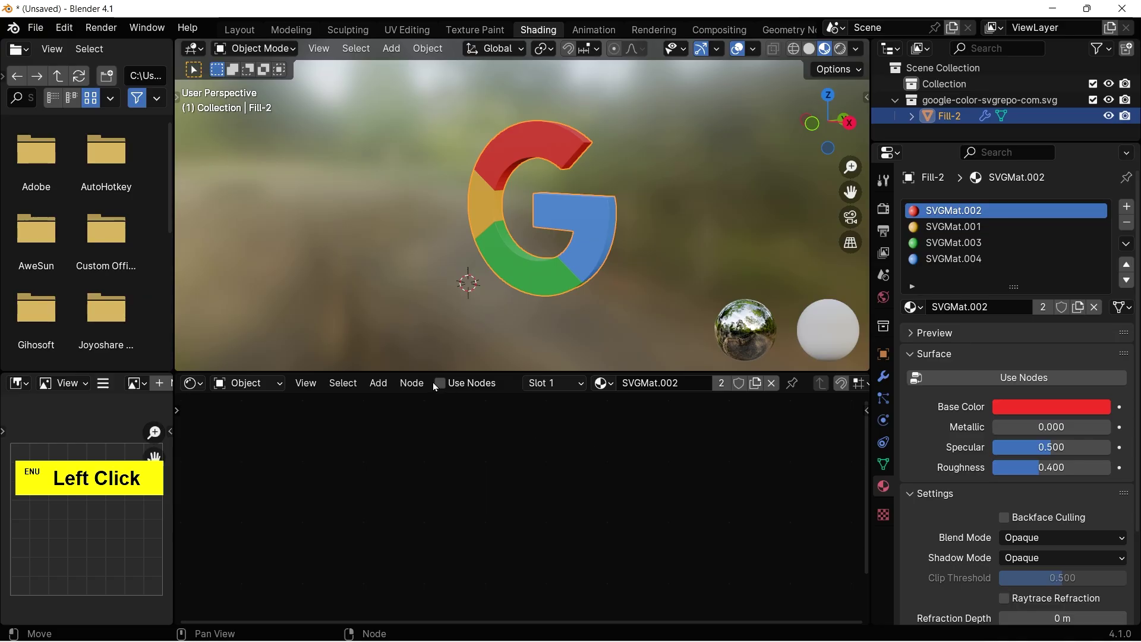
Enable Use Nodes on the red material, set Principled BSDF base colour EB4335 and roughness 0.49.
{"action": "left_click", "coordinate": [441, 388]}
{"action": "left_click", "coordinate": [639, 449]}
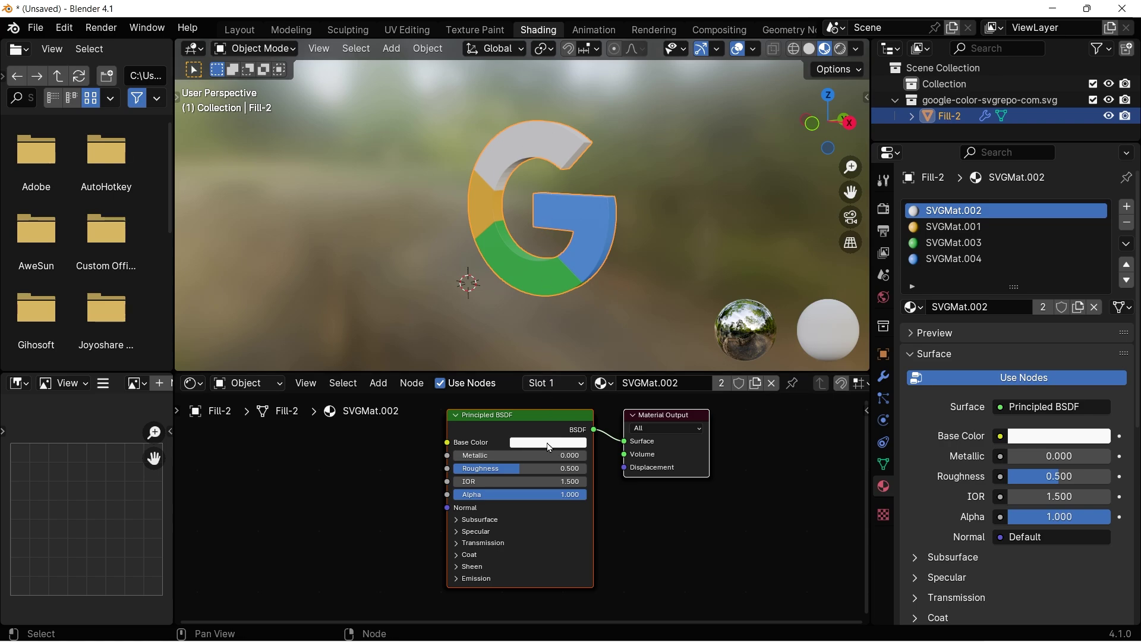
{"action": "left_click", "coordinate": [550, 446]}
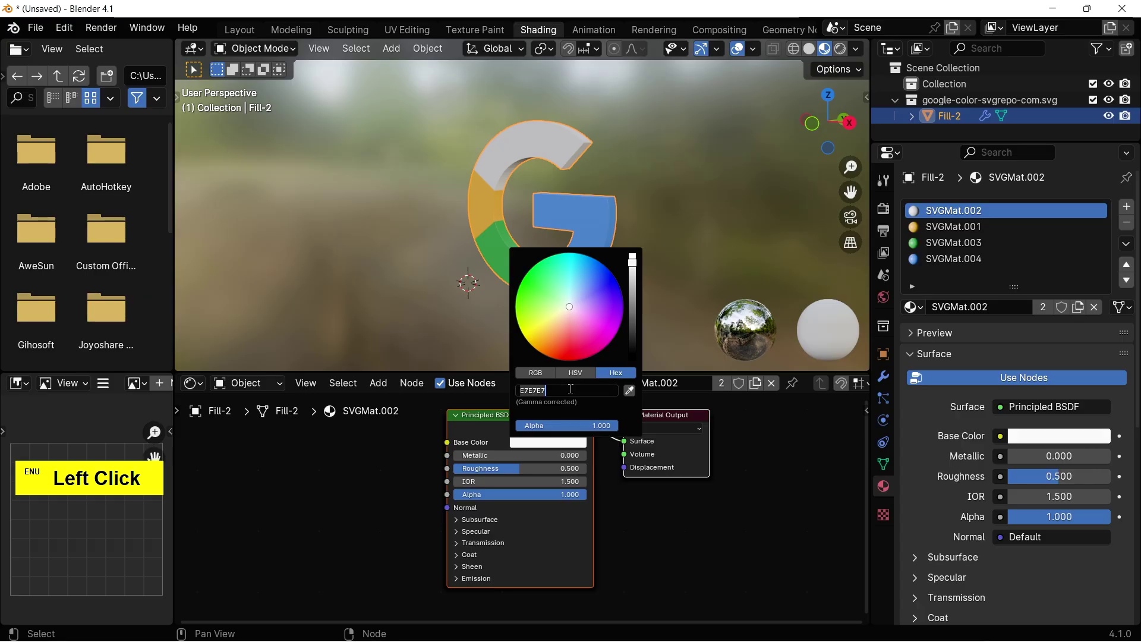
{"action": "key", "text": "ctrl+v"}
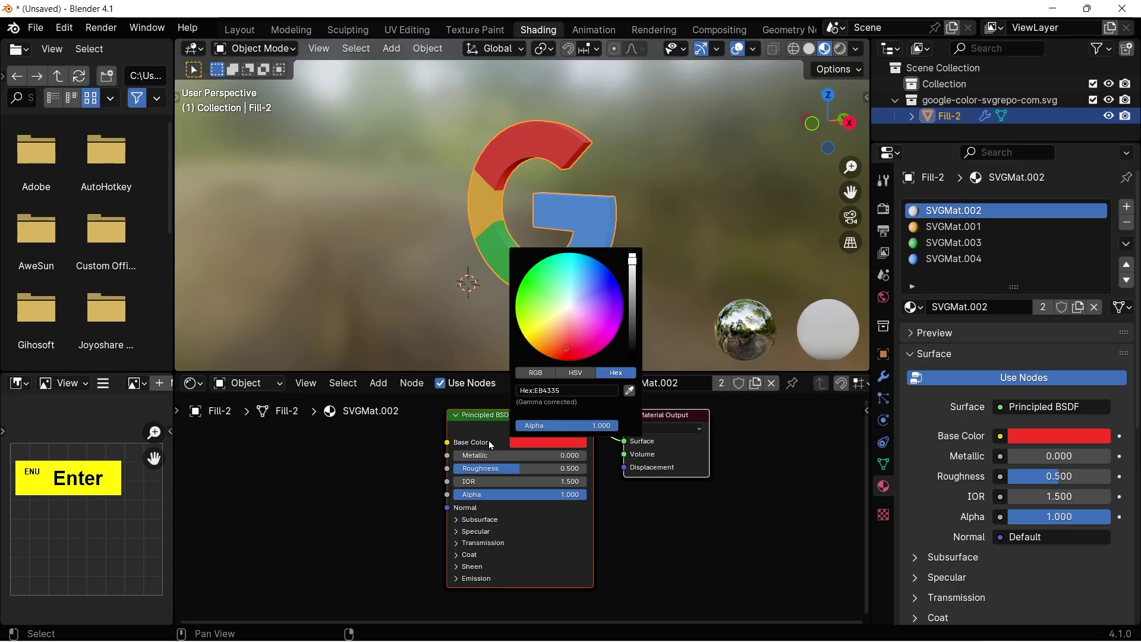
{"action": "left_click", "coordinate": [496, 446]}
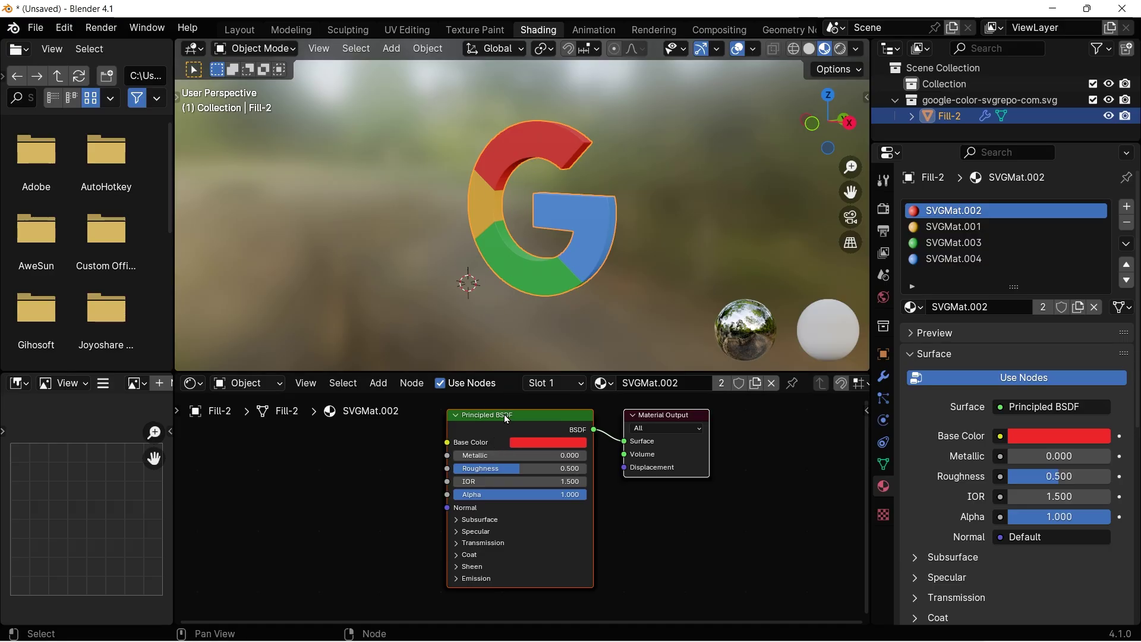
{"action": "left_click", "coordinate": [460, 454]}
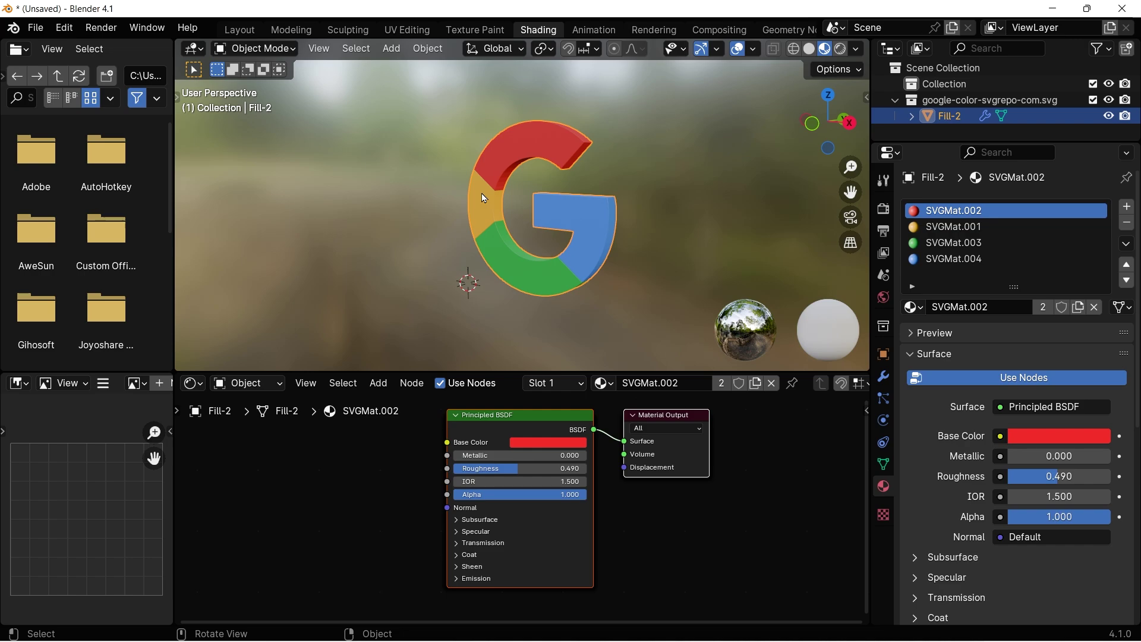
Make the yellow material SVGMat.001 node-based with base colour hex FBBC05.
{"action": "left_click", "coordinate": [951, 225]}
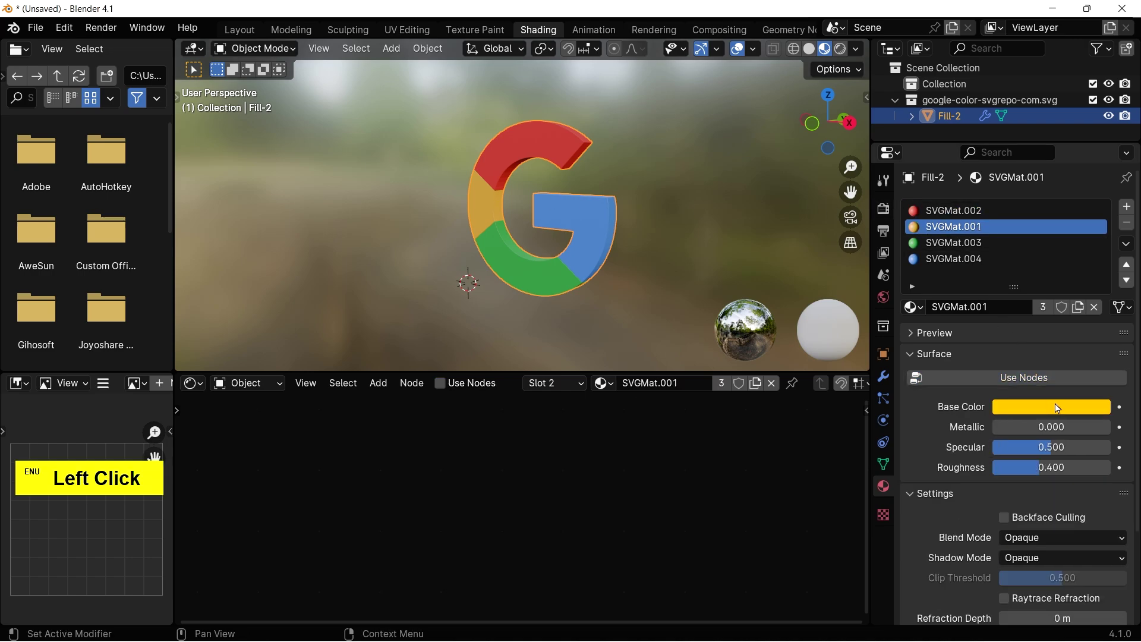
{"action": "double_click", "coordinate": [1002, 341]}
{"action": "key", "text": "ctrl+c"}
{"action": "type", "text": "FBBC05"}
{"action": "left_click", "coordinate": [702, 463]}
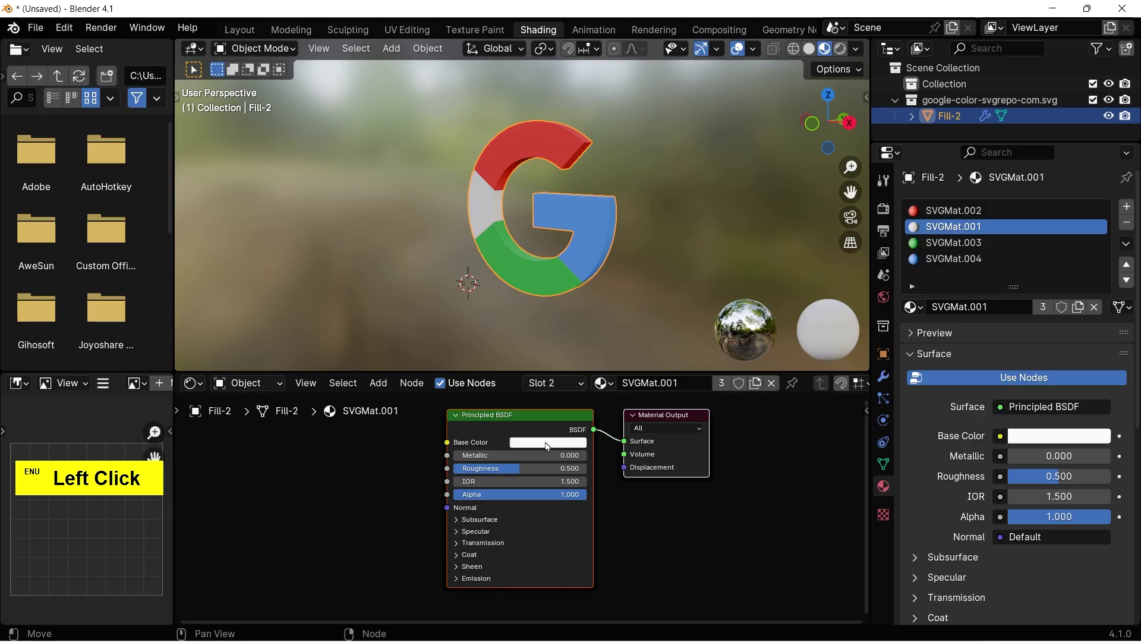
{"action": "key", "text": "ctrl+v"}
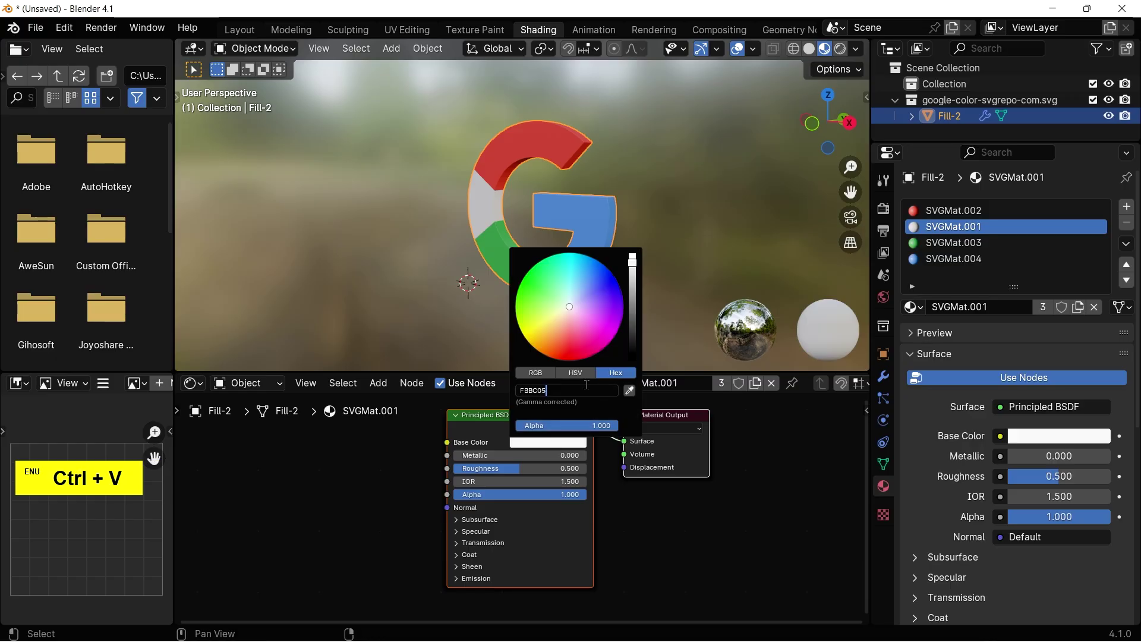
{"action": "key", "text": "Return"}
Make the green material node-based with base colour hex 34A853.
{"action": "left_click", "coordinate": [951, 249]}
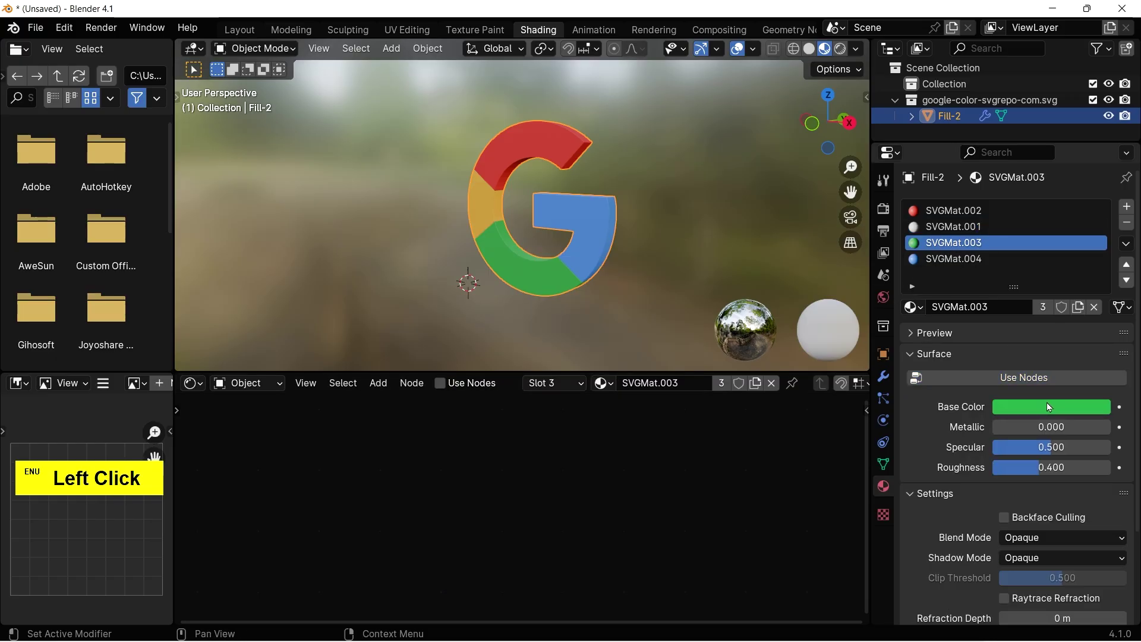
{"action": "key", "text": "ctrl+c"}
{"action": "type", "text": "34A853"}
{"action": "left_click", "coordinate": [703, 461]}
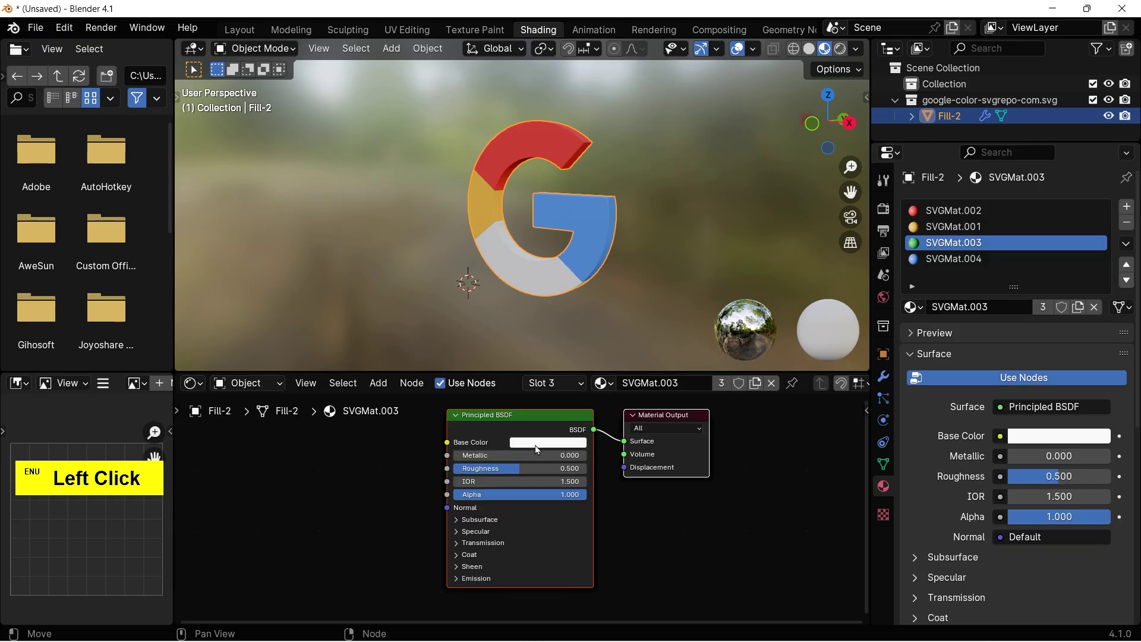
{"action": "key", "text": "ctrl+v"}
{"action": "key", "text": "Return"}
Make the blue material node-based with base colour hex 4285F4.
{"action": "left_click", "coordinate": [676, 518]}
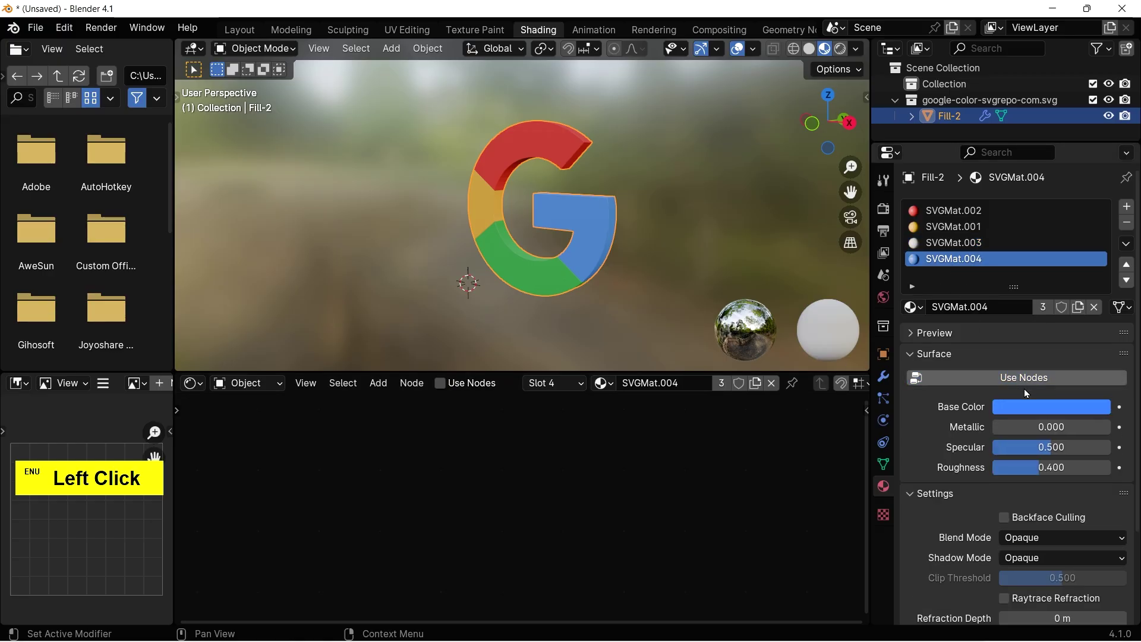
{"action": "key", "text": "ctrl+c"}
{"action": "left_click", "coordinate": [698, 428]}
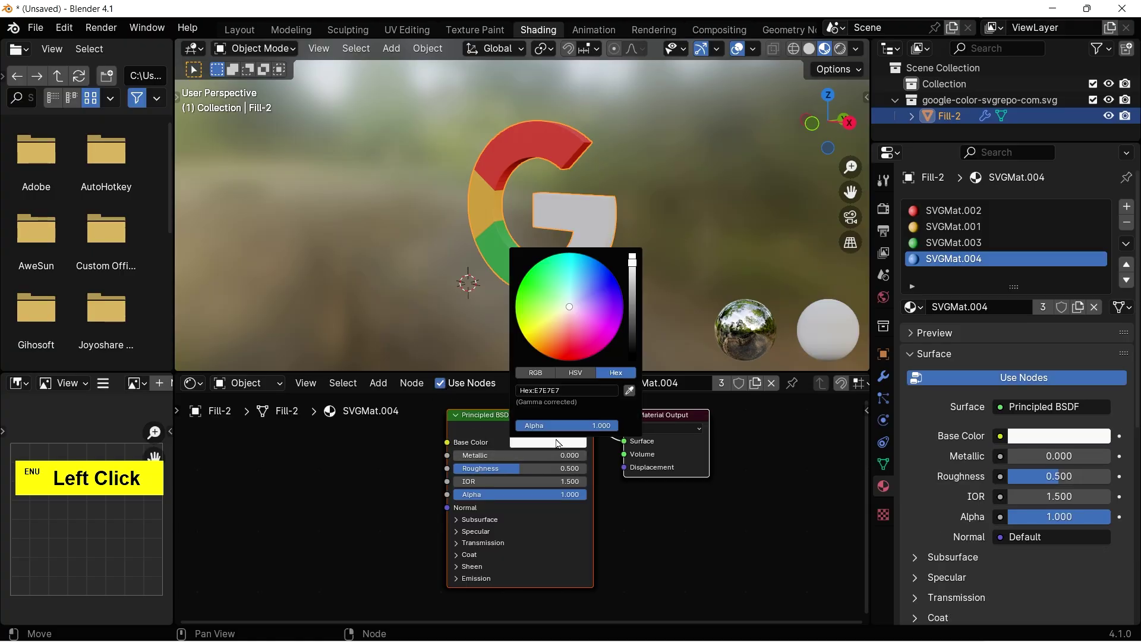
{"action": "key", "text": "ctrl+v"}
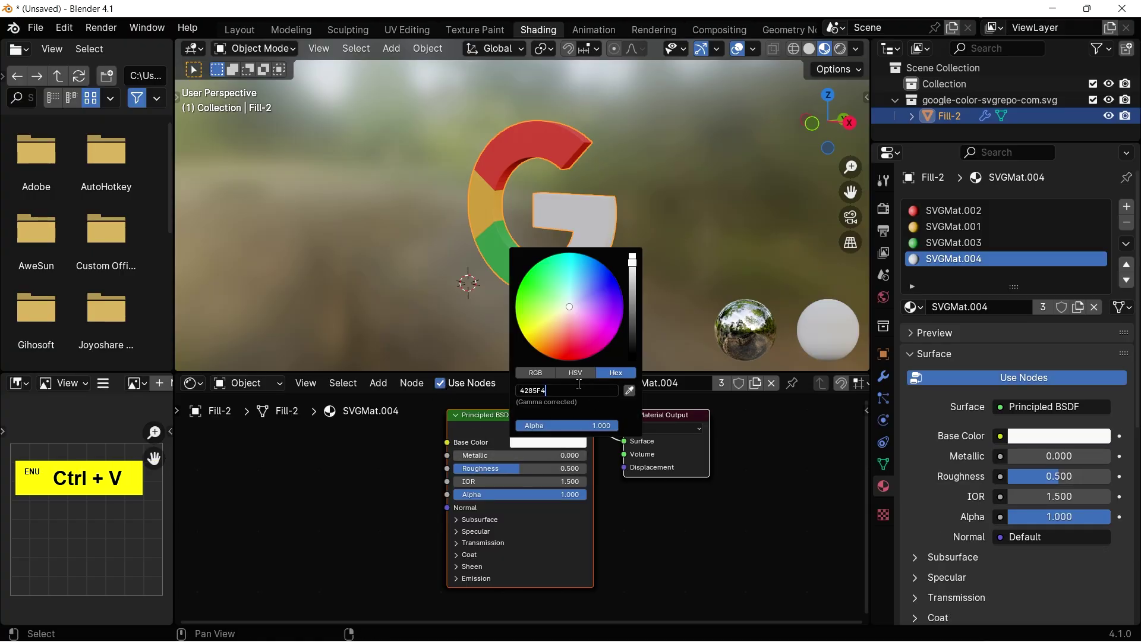
{"action": "left_click", "coordinate": [756, 495]}
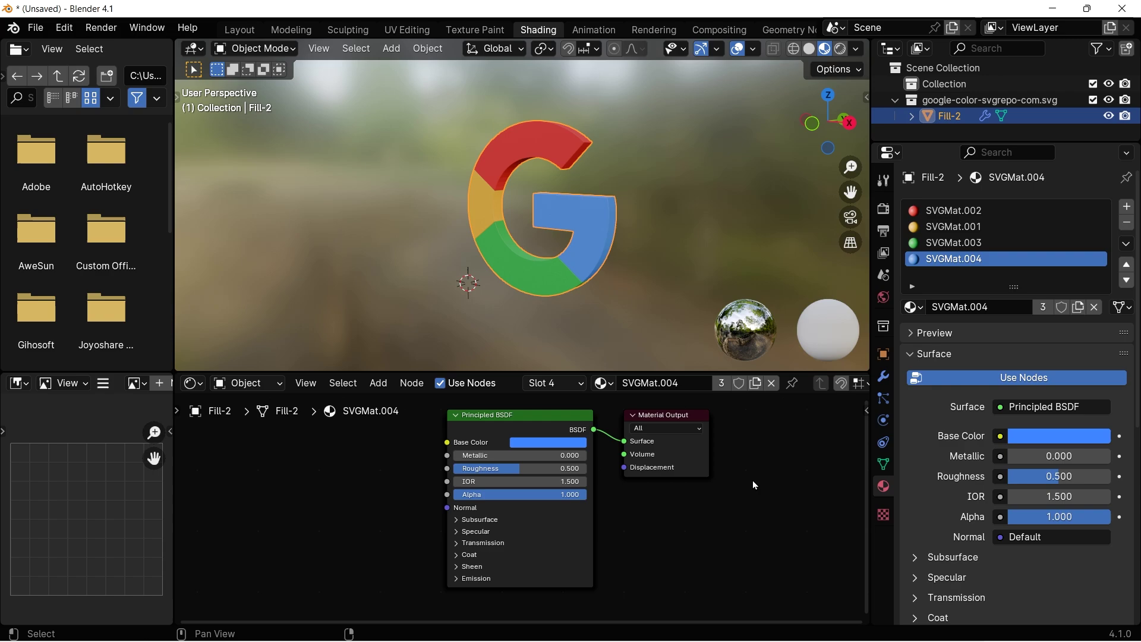
Shade the G smooth by angle via its object context menu.
{"action": "right_click", "coordinate": [598, 225]}
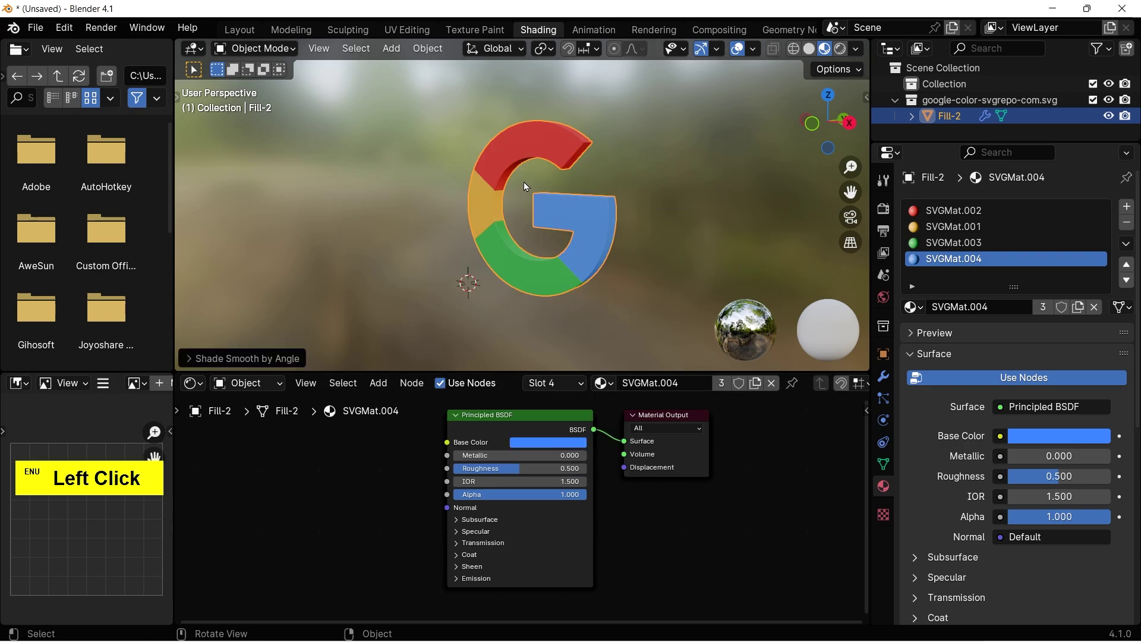
{"action": "left_click", "coordinate": [526, 184]}
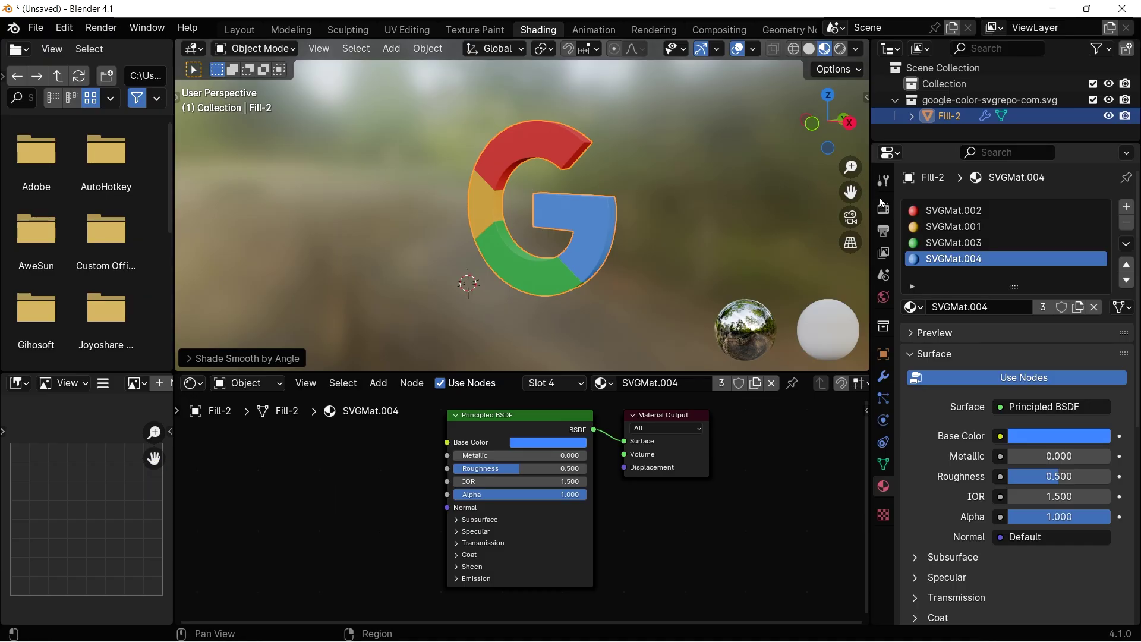
{"action": "left_click", "coordinate": [890, 205]}
{"action": "scroll", "scroll_direction": "down", "scroll_amount": 3}
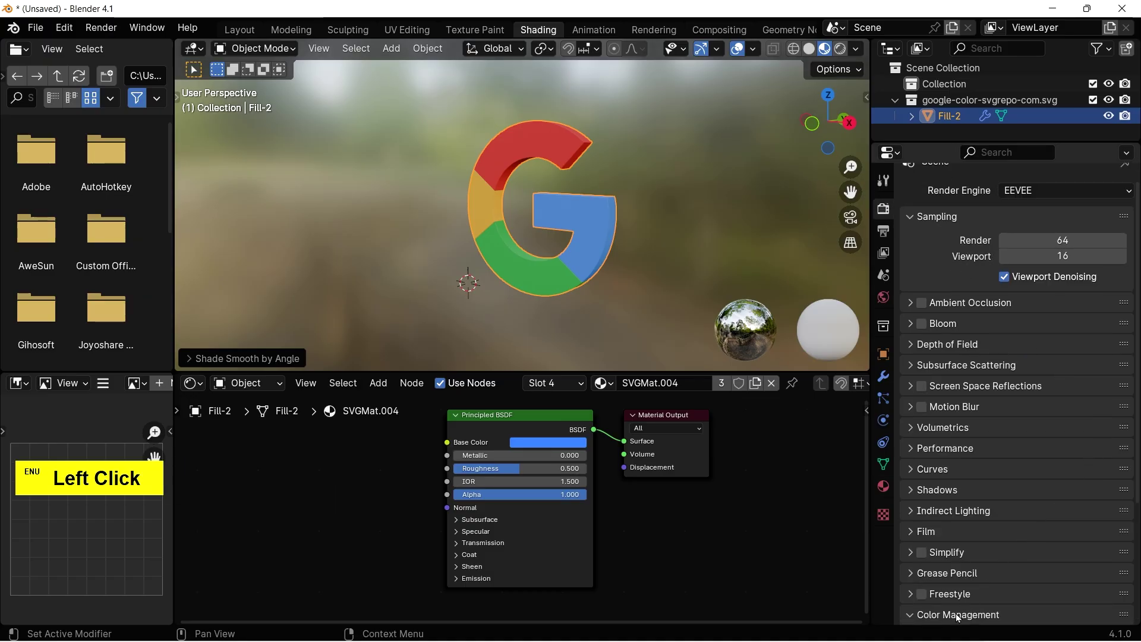
{"action": "scroll", "scroll_direction": "down", "scroll_amount": 3}
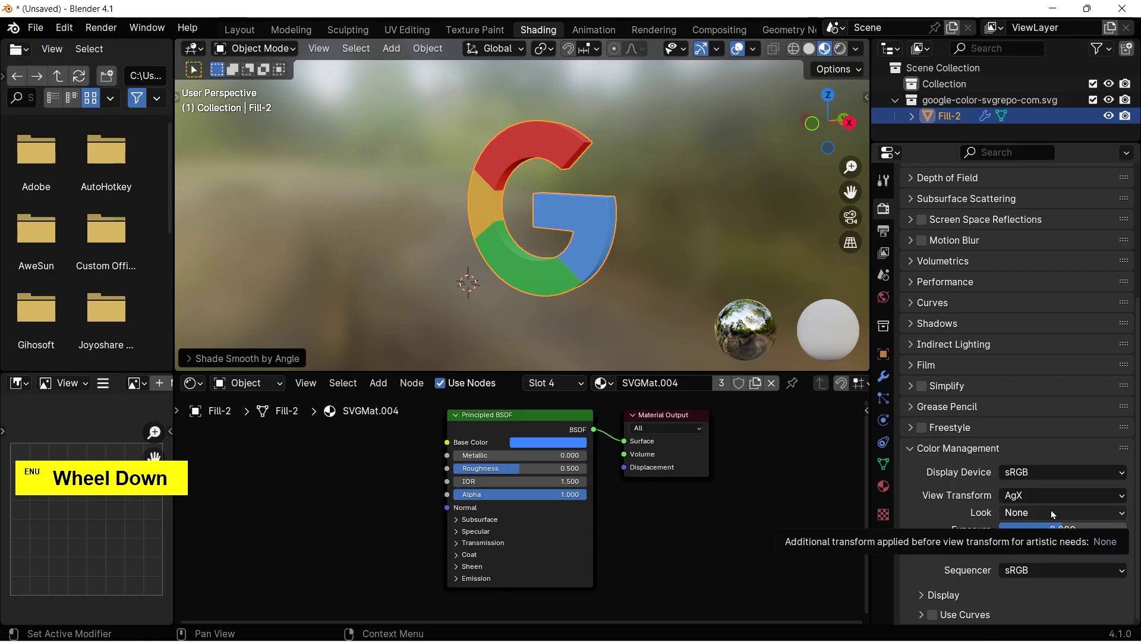
Set the Color Management look to Very High Contrast and inspect the shaded G.
{"action": "left_click", "coordinate": [682, 234]}
{"action": "left_click", "coordinate": [671, 241]}
{"action": "scroll", "scroll_direction": "up", "scroll_amount": 3}
{"action": "left_click", "coordinate": [683, 283]}
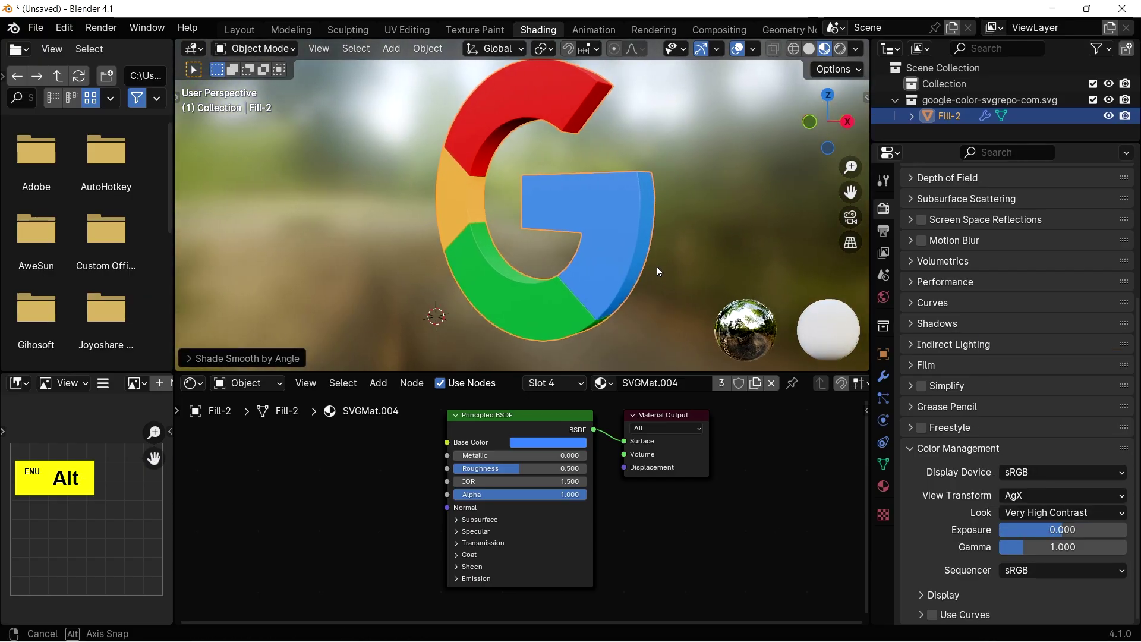
{"action": "scroll", "scroll_direction": "down", "scroll_amount": 3}
{"action": "left_click", "coordinate": [632, 277]}
{"action": "left_click", "coordinate": [647, 270]}
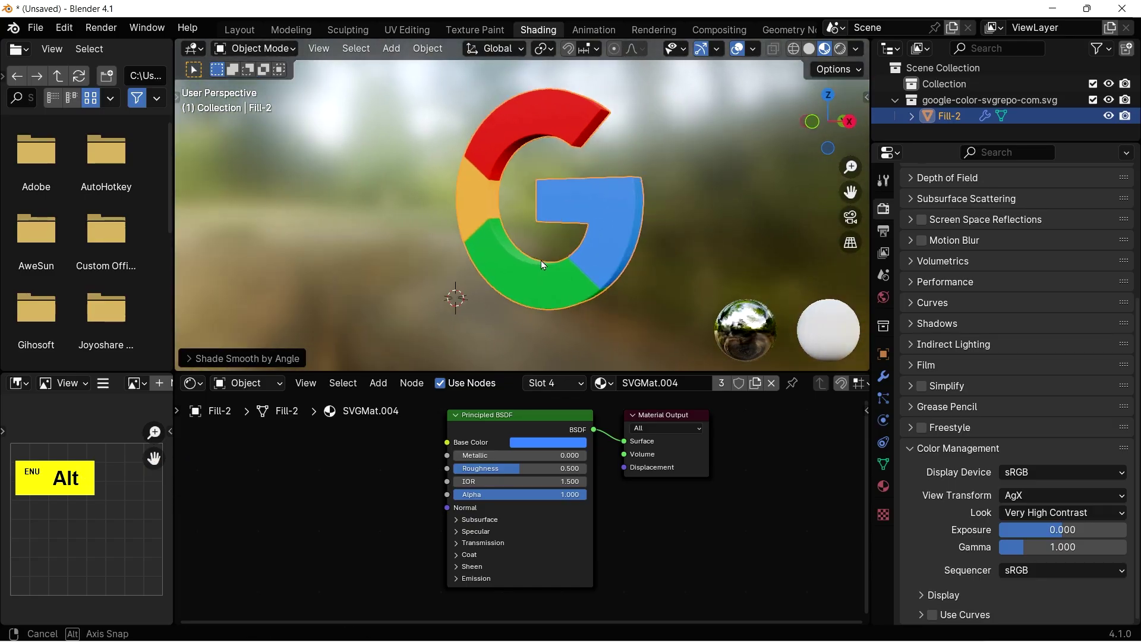
{"action": "left_click", "coordinate": [686, 257]}
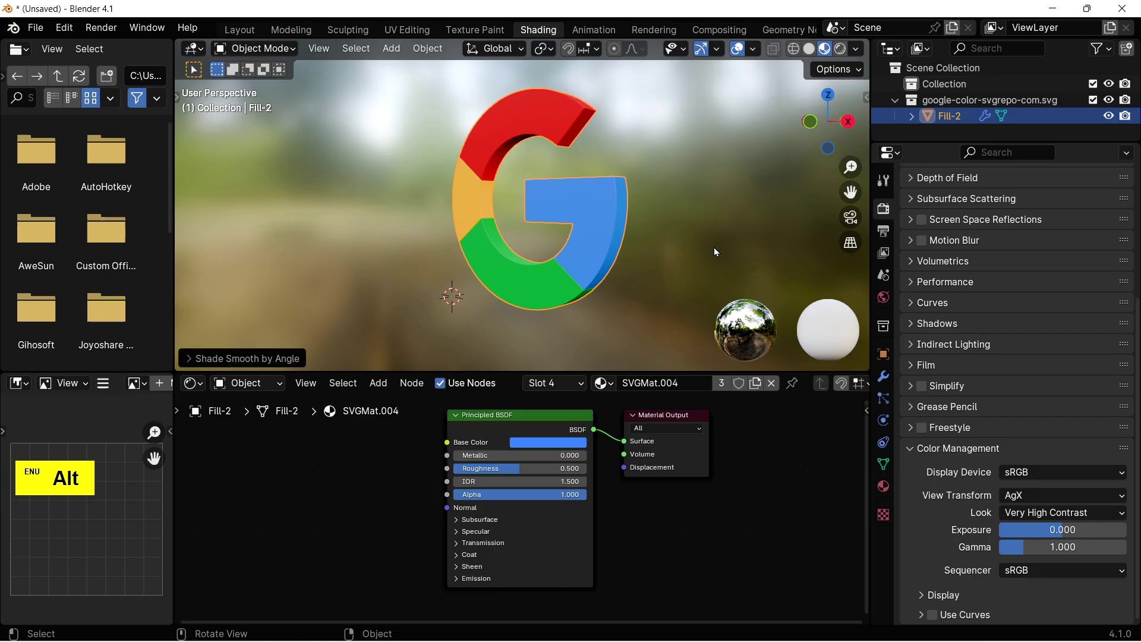